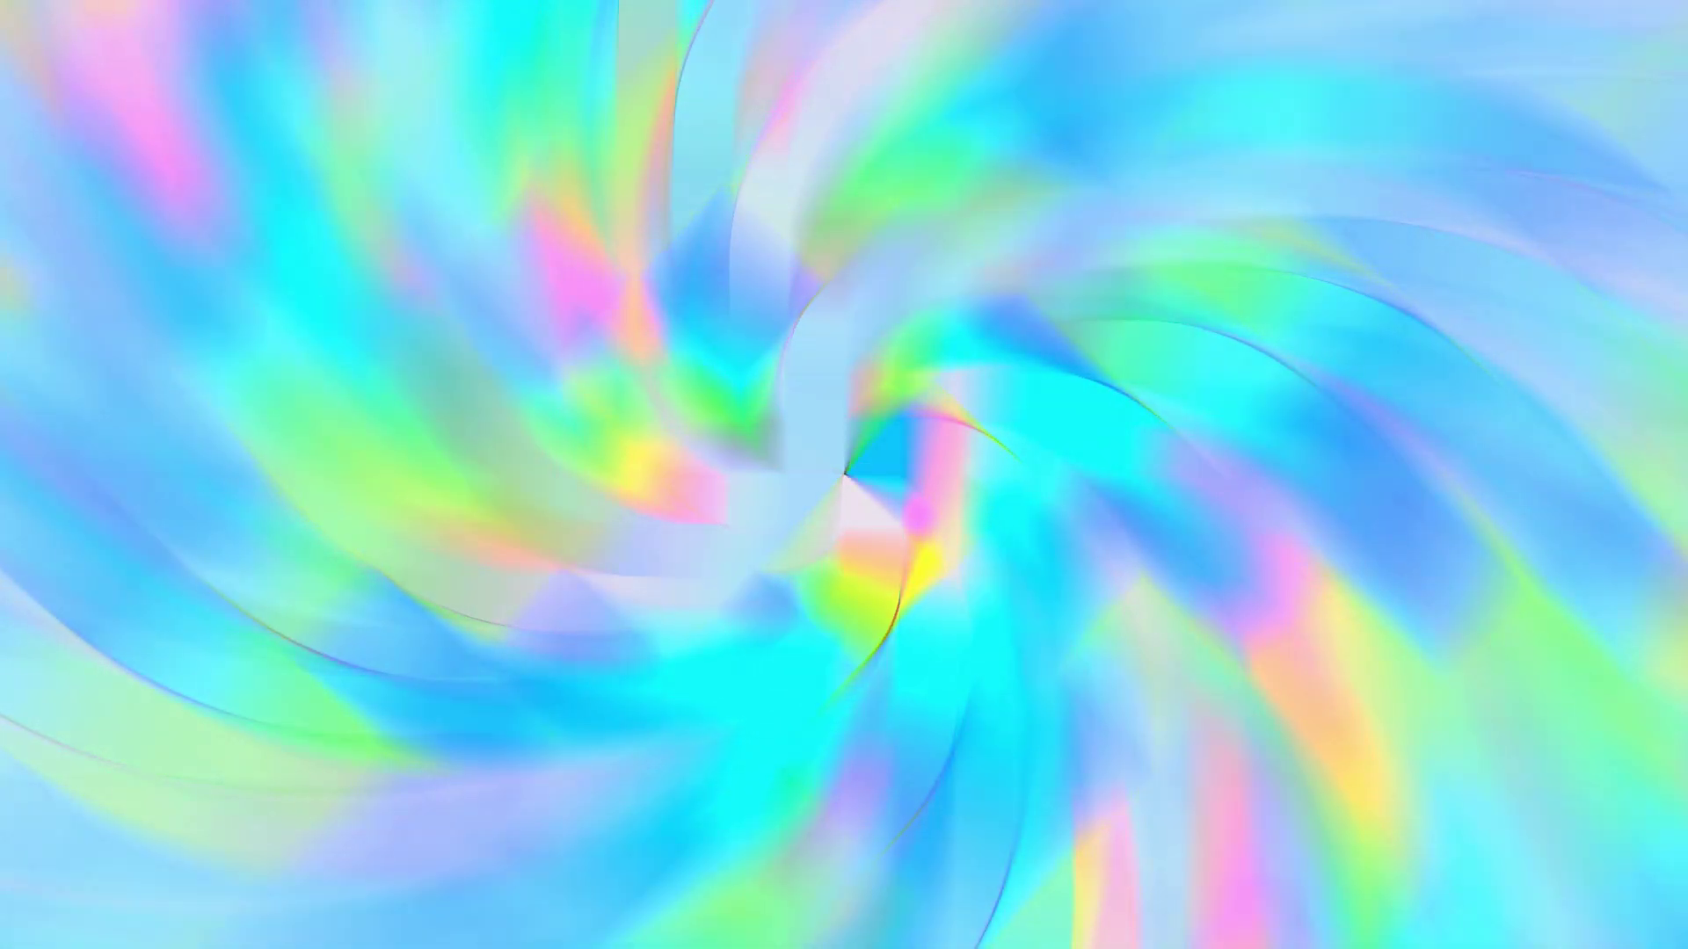
Dismiss the intro overlay to reach the blank After Effects project with the New Composition panel.
key("shift+F12")
type("hello!)")
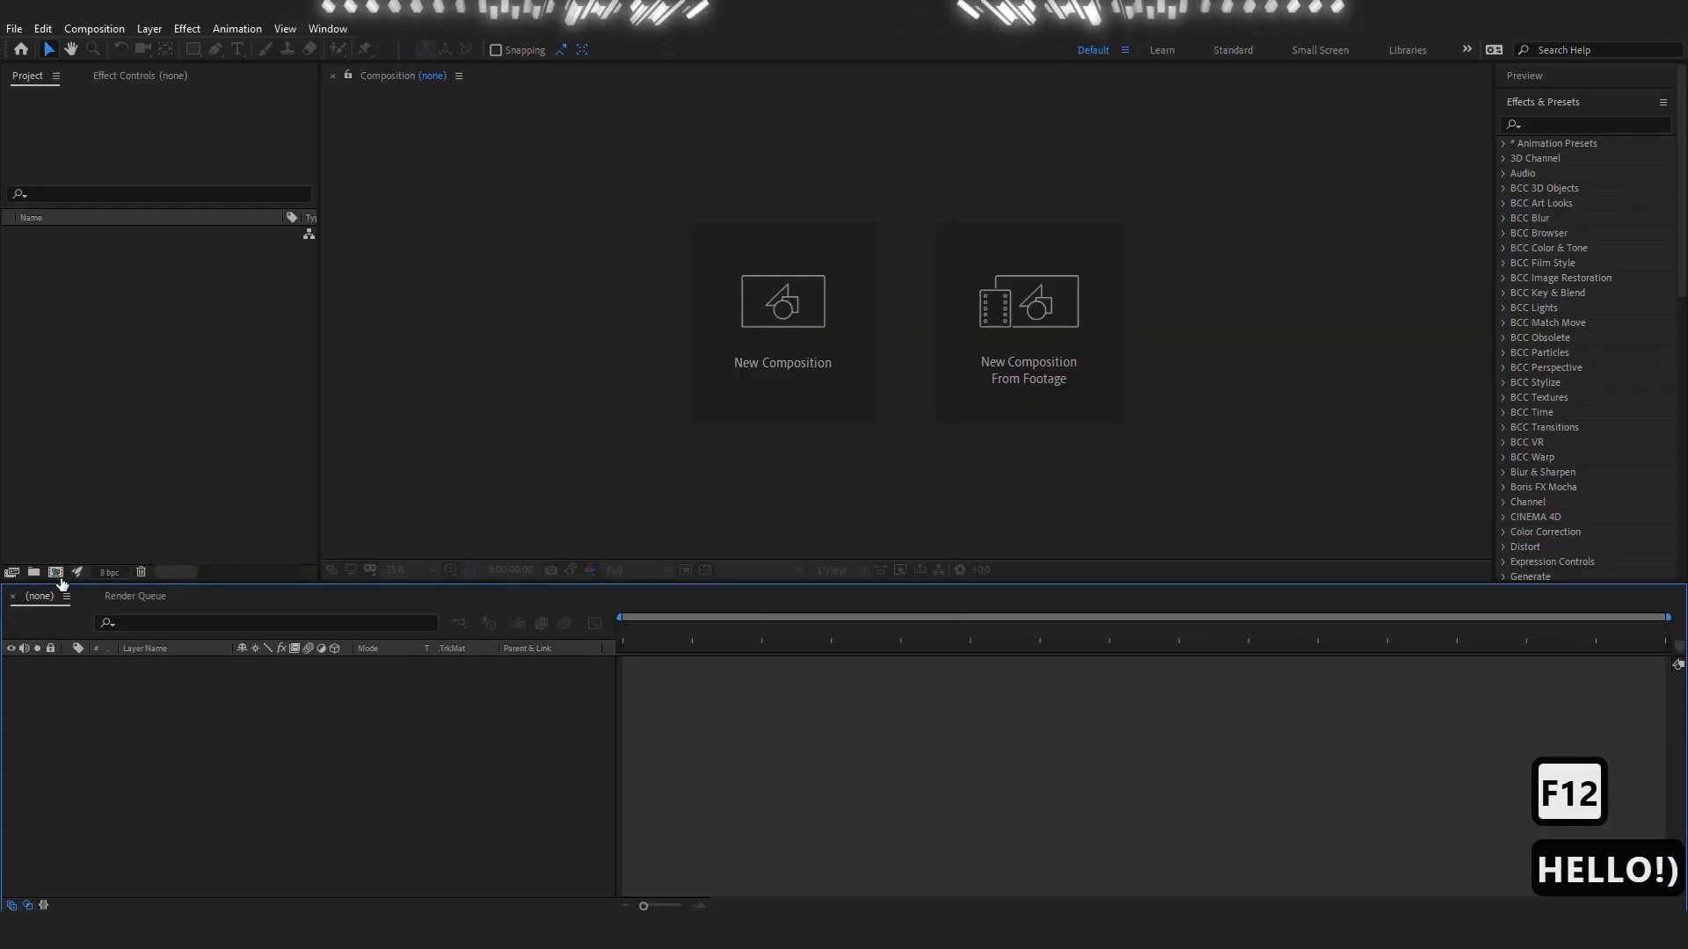
Create the 1920×1080 composition Comp 1 and add a new black solid layer to it.
left_click(62, 580)
left_click(368, 683)
right_click(361, 640)
left_click(589, 729)
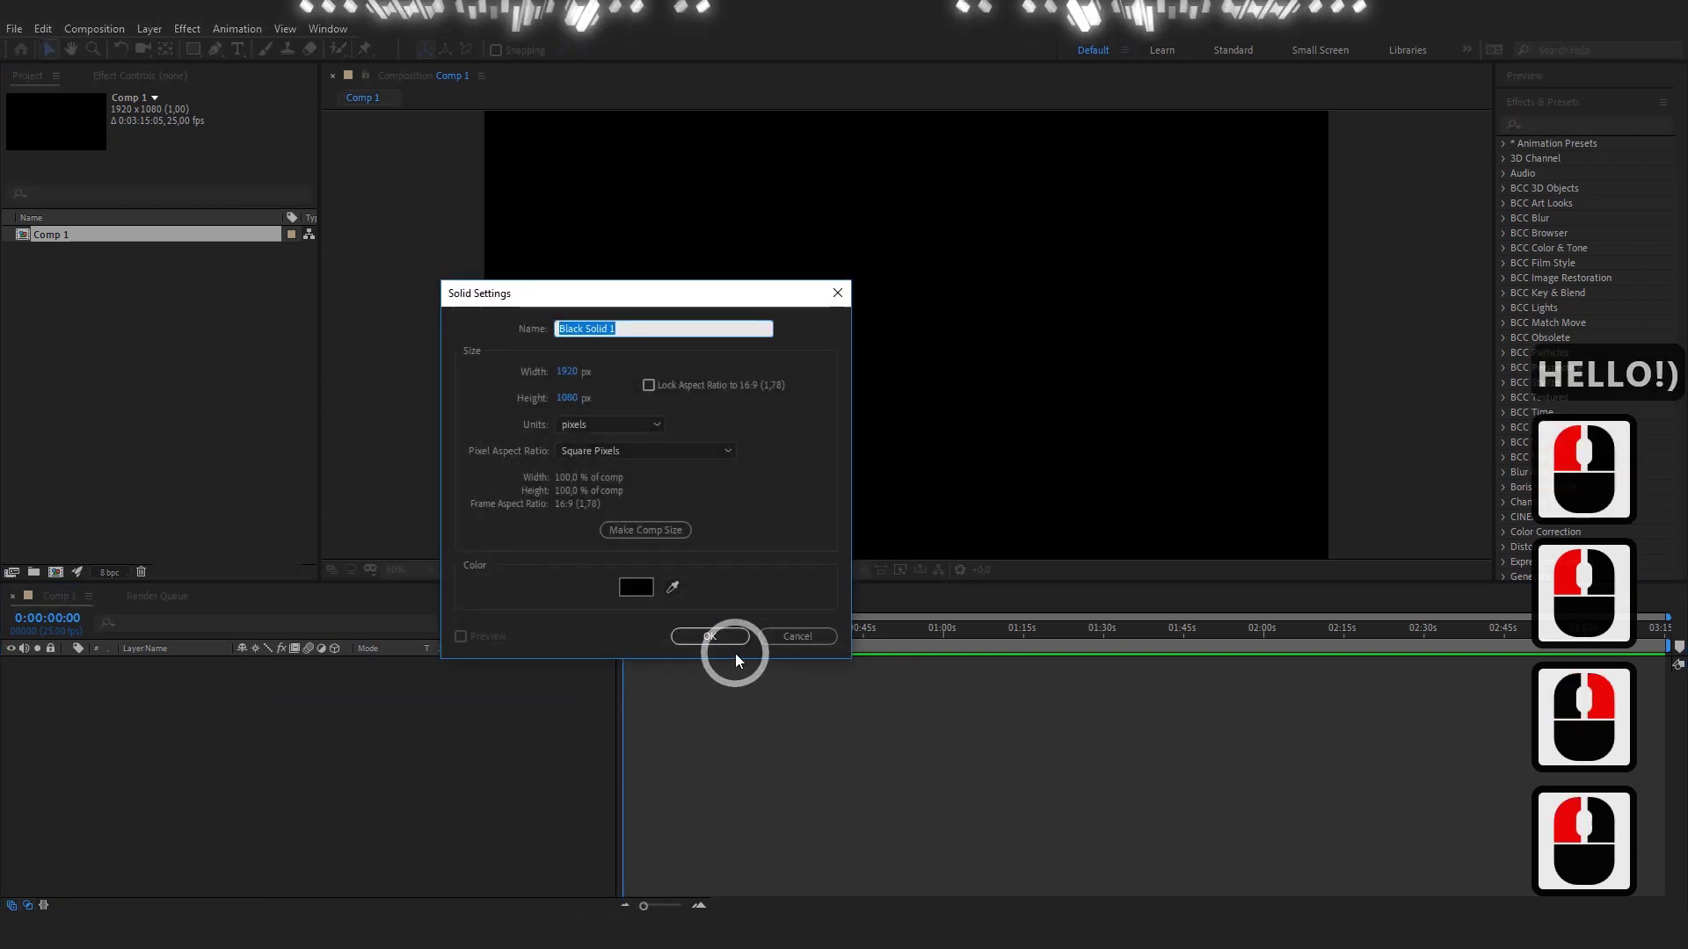
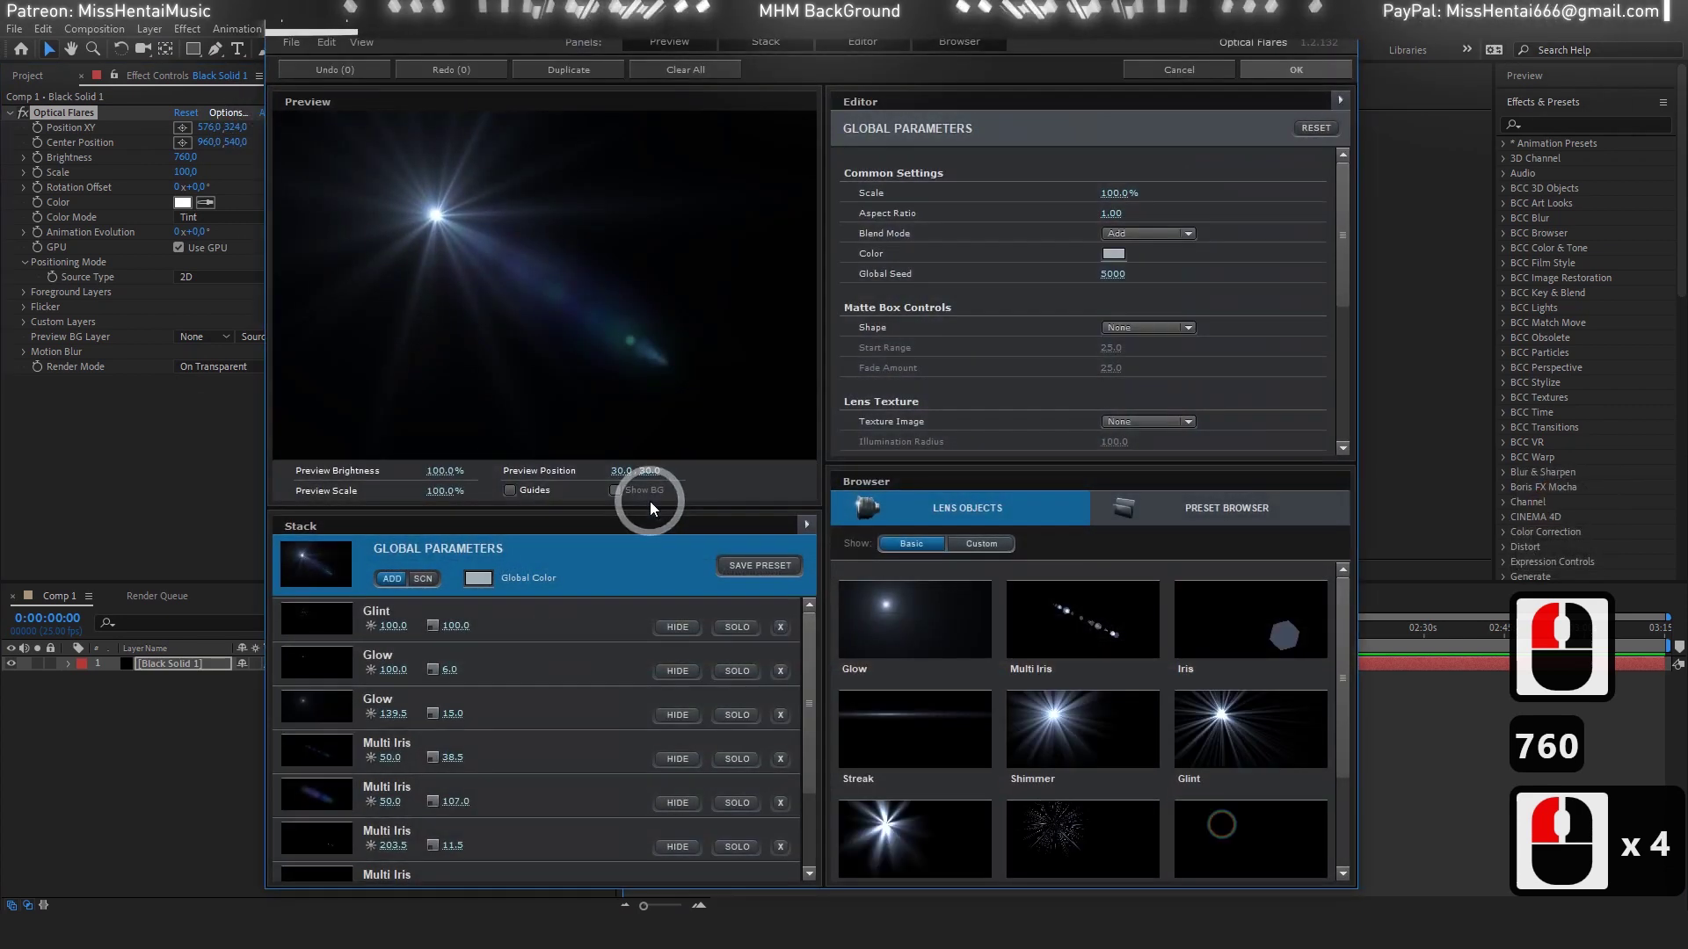
Delete the default lens objects from the Optical Flares stack and add a single Streak element.
left_click(783, 629)
type("760")
left_click(784, 632)
double_click(784, 632)
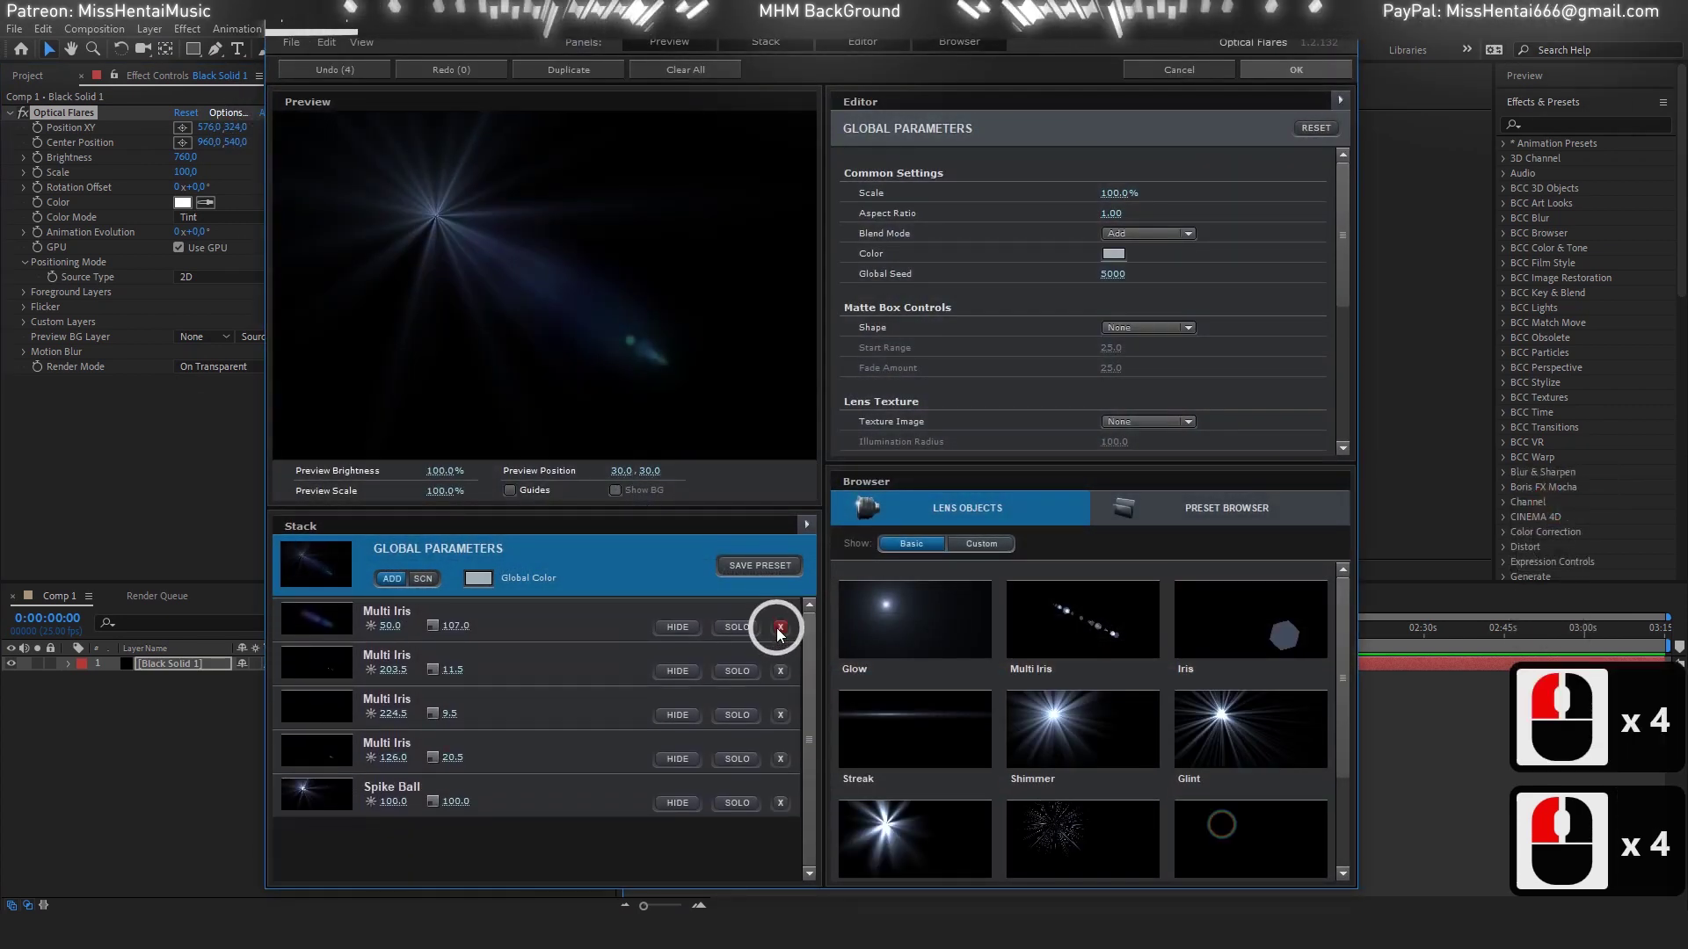
left_click(783, 632)
left_click(784, 632)
left_click(783, 632)
double_click(783, 632)
left_click(755, 698)
left_click(552, 635)
Duplicate the Streak element until the flare holds five stacked streaks.
key("ctrl+c")
key("ctrl+d")
key("ctrl+d")
key("ctrl+d")
key("ctrl+d")
Offset each streak's Distance in -10 steps so the five bands fill the frame.
left_click(551, 635)
left_click(1160, 264)
type("-10")
key("Return")
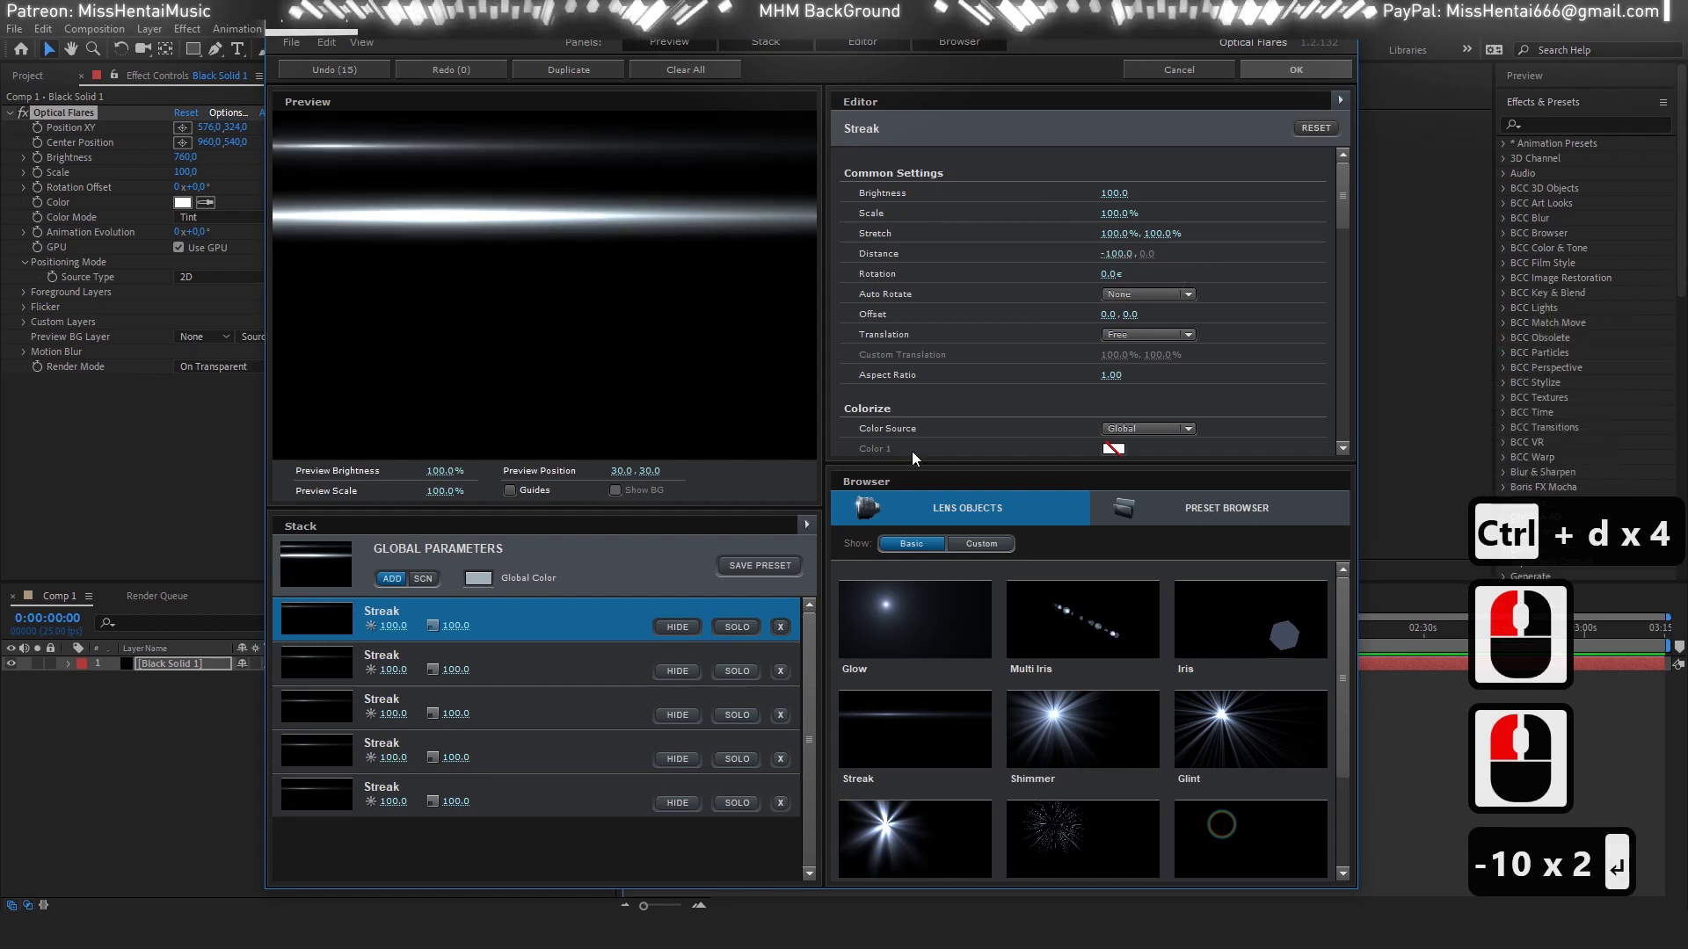
type("-10 x 2 ↩")
left_click(576, 662)
type("-10 x 2 ↩")
left_click(602, 707)
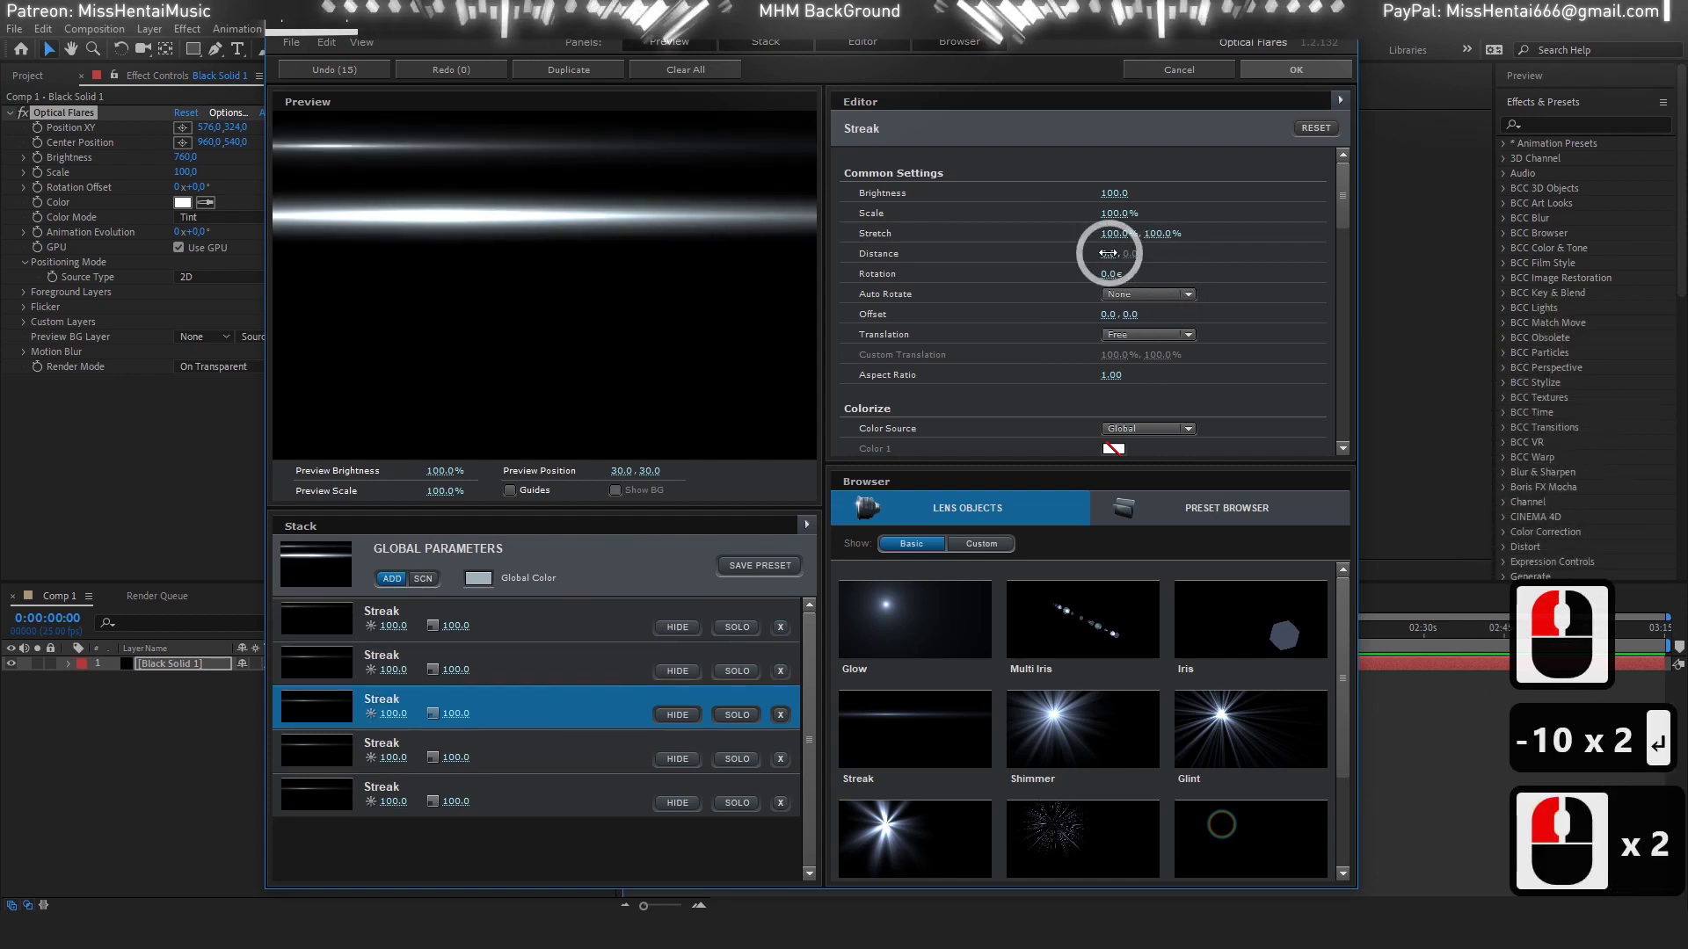
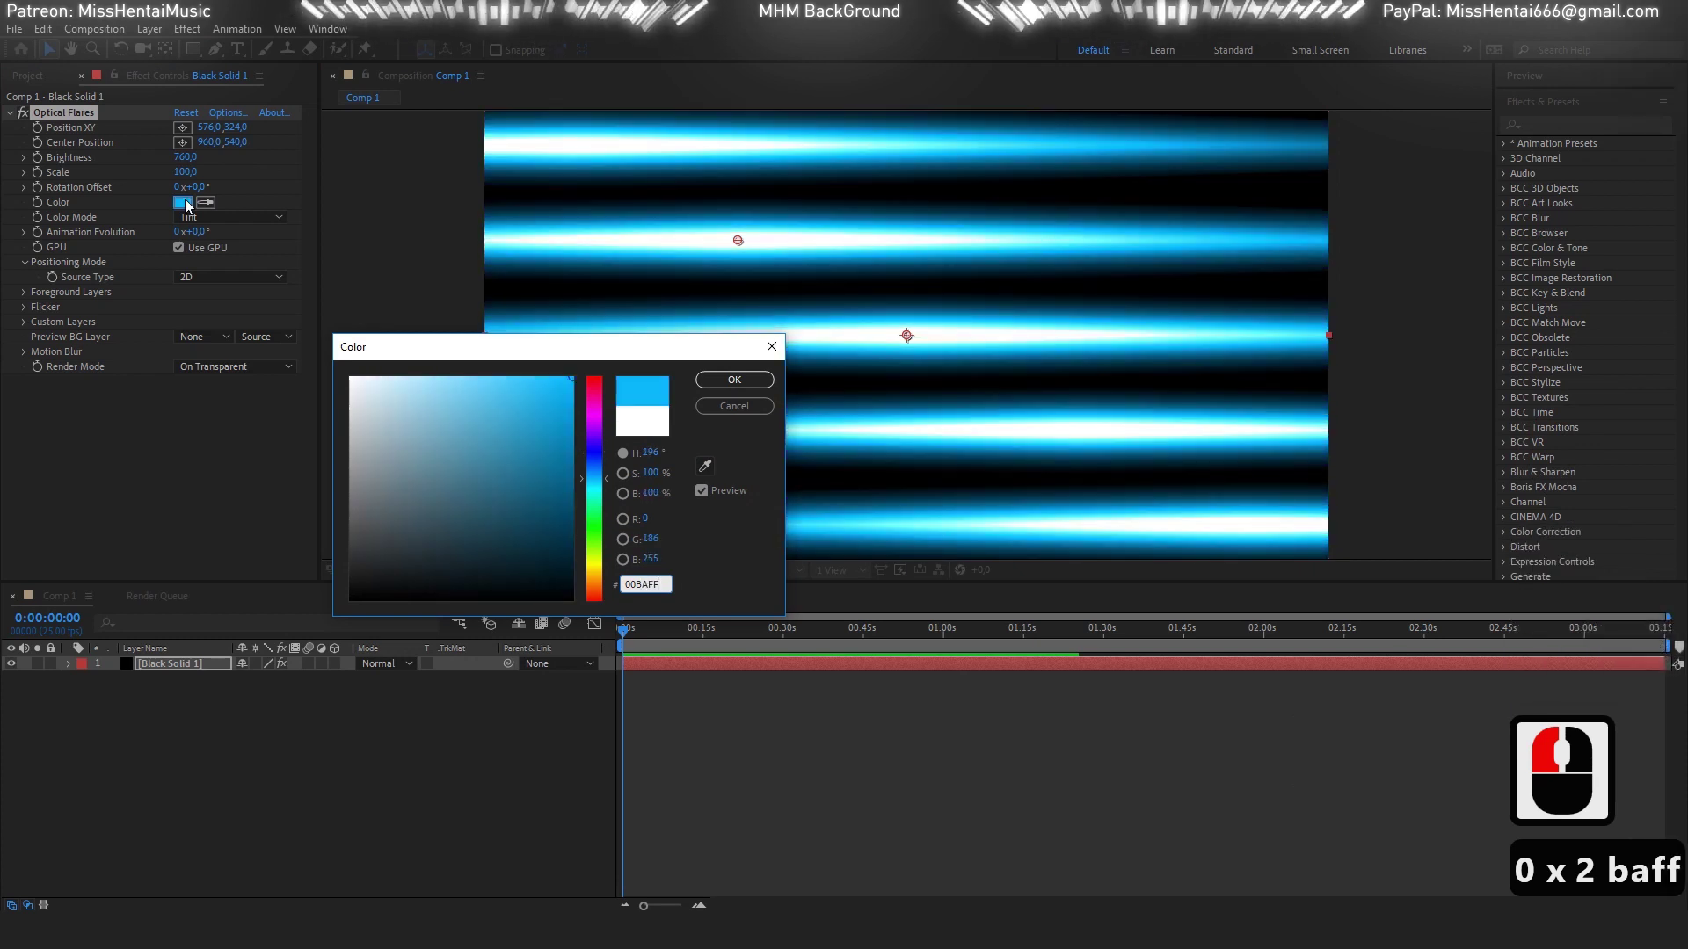
Confirm the bright blue 00BAFF colour for the Optical Flares streaks.
left_click(717, 380)
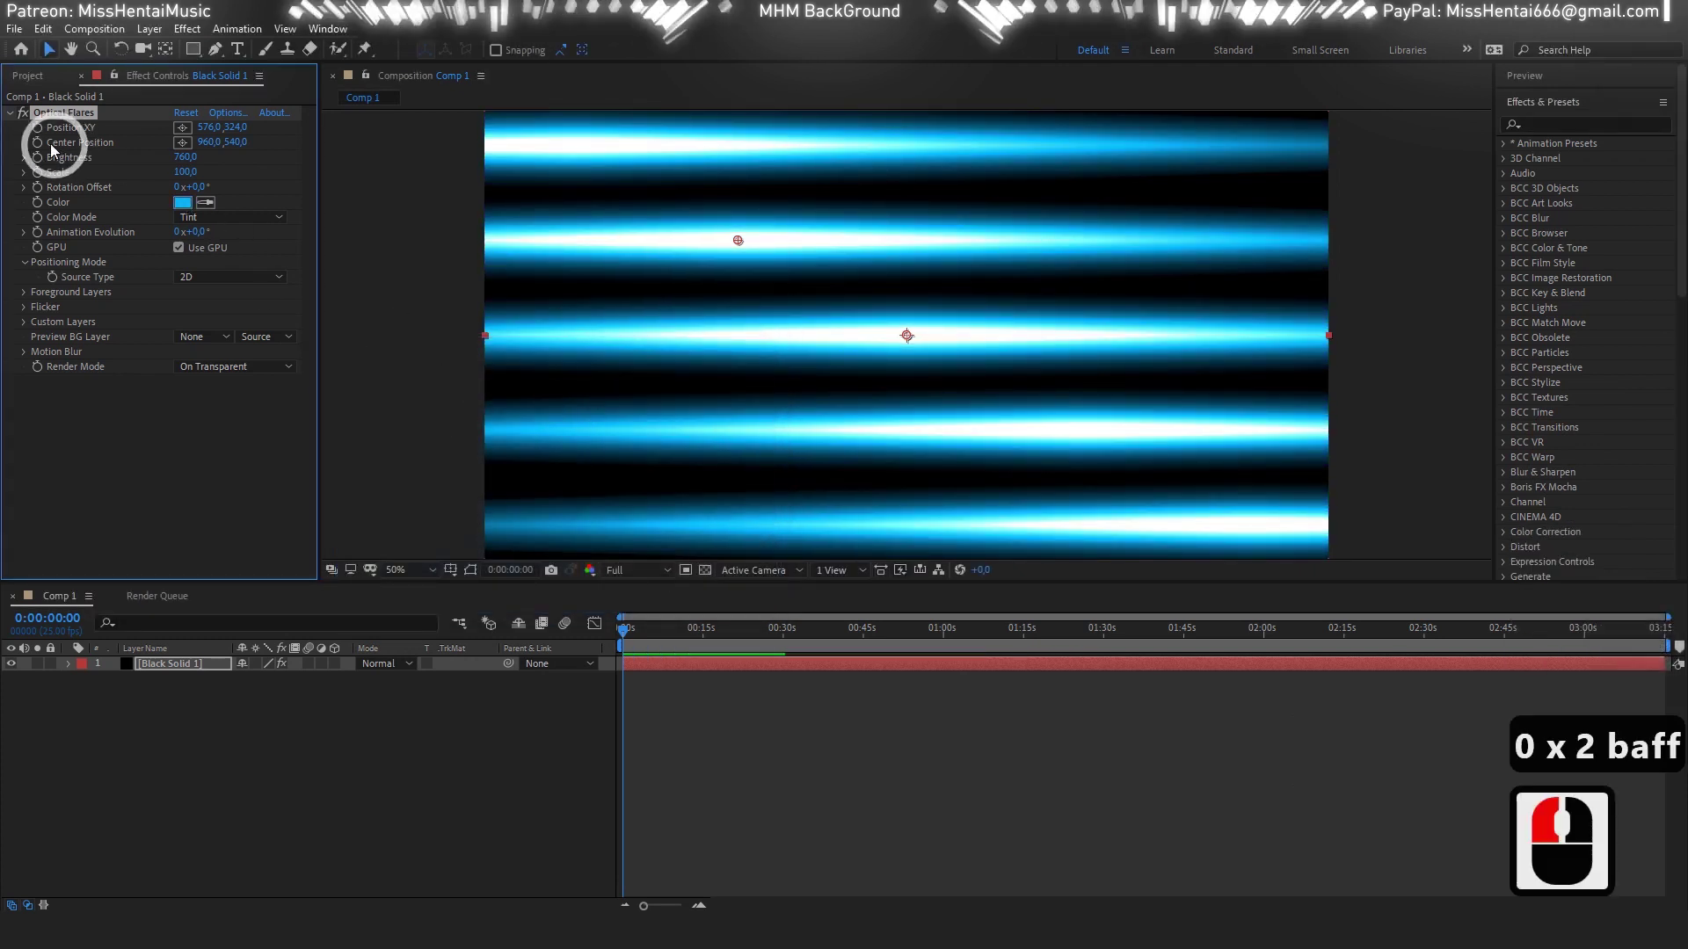
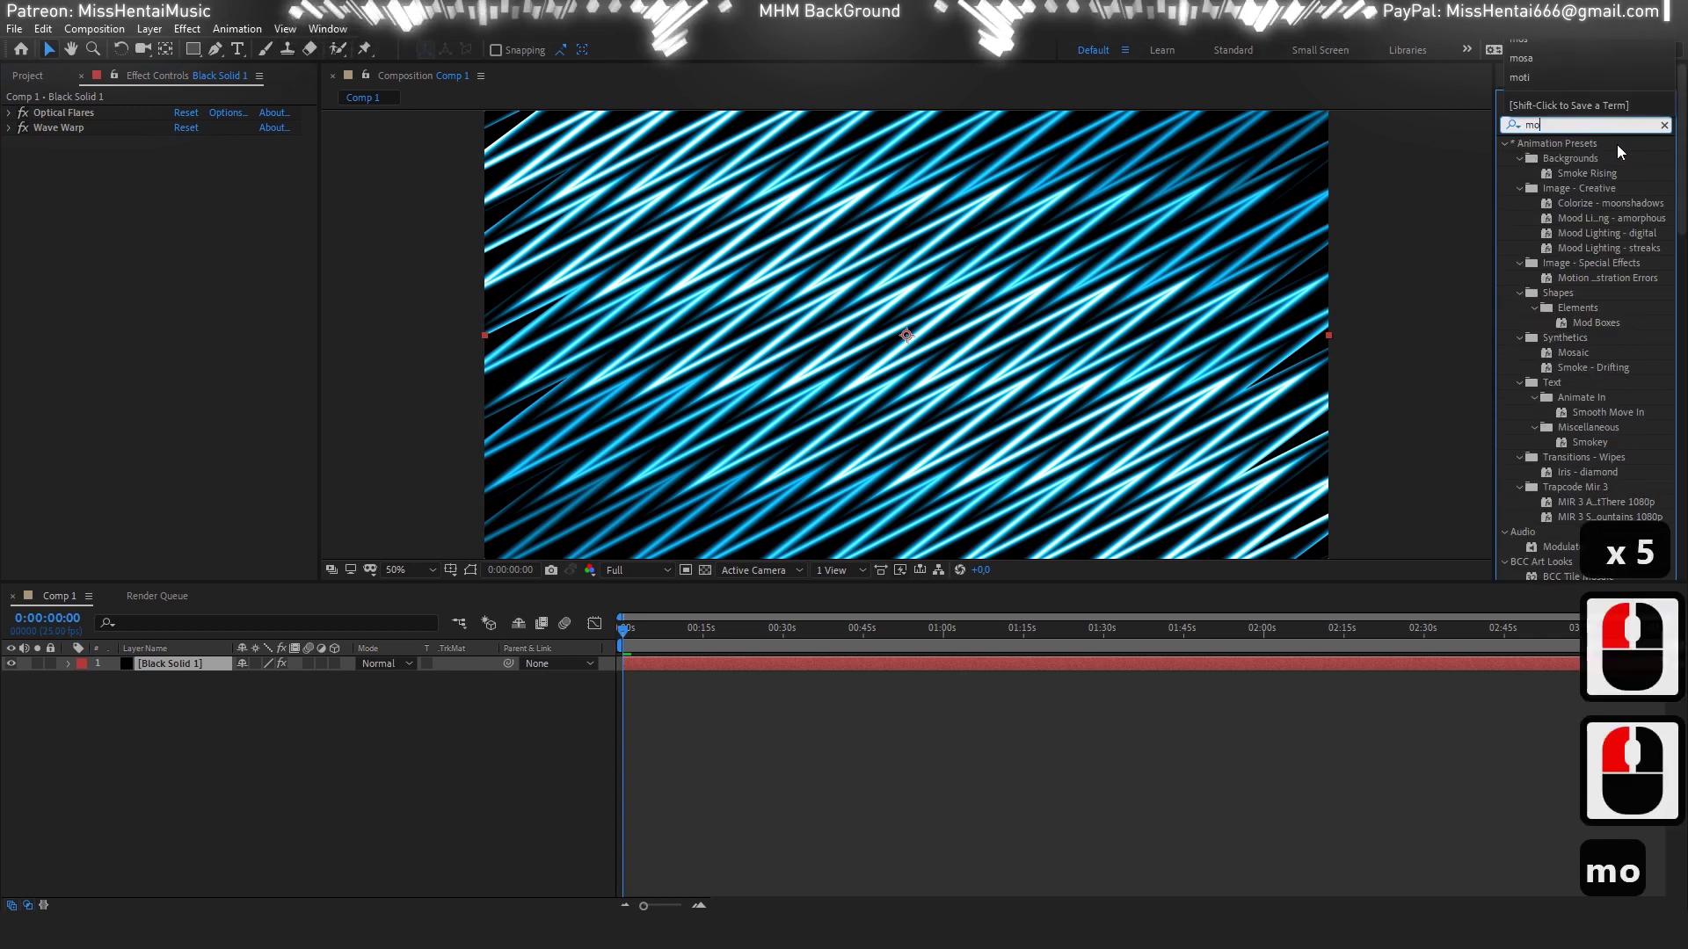
Apply S_Mosaic to the solid and set its Pixel Rel Height for tall blue tiles.
double_click(1575, 324)
left_click(225, 254)
key("2")
key("2")
key("Tab")
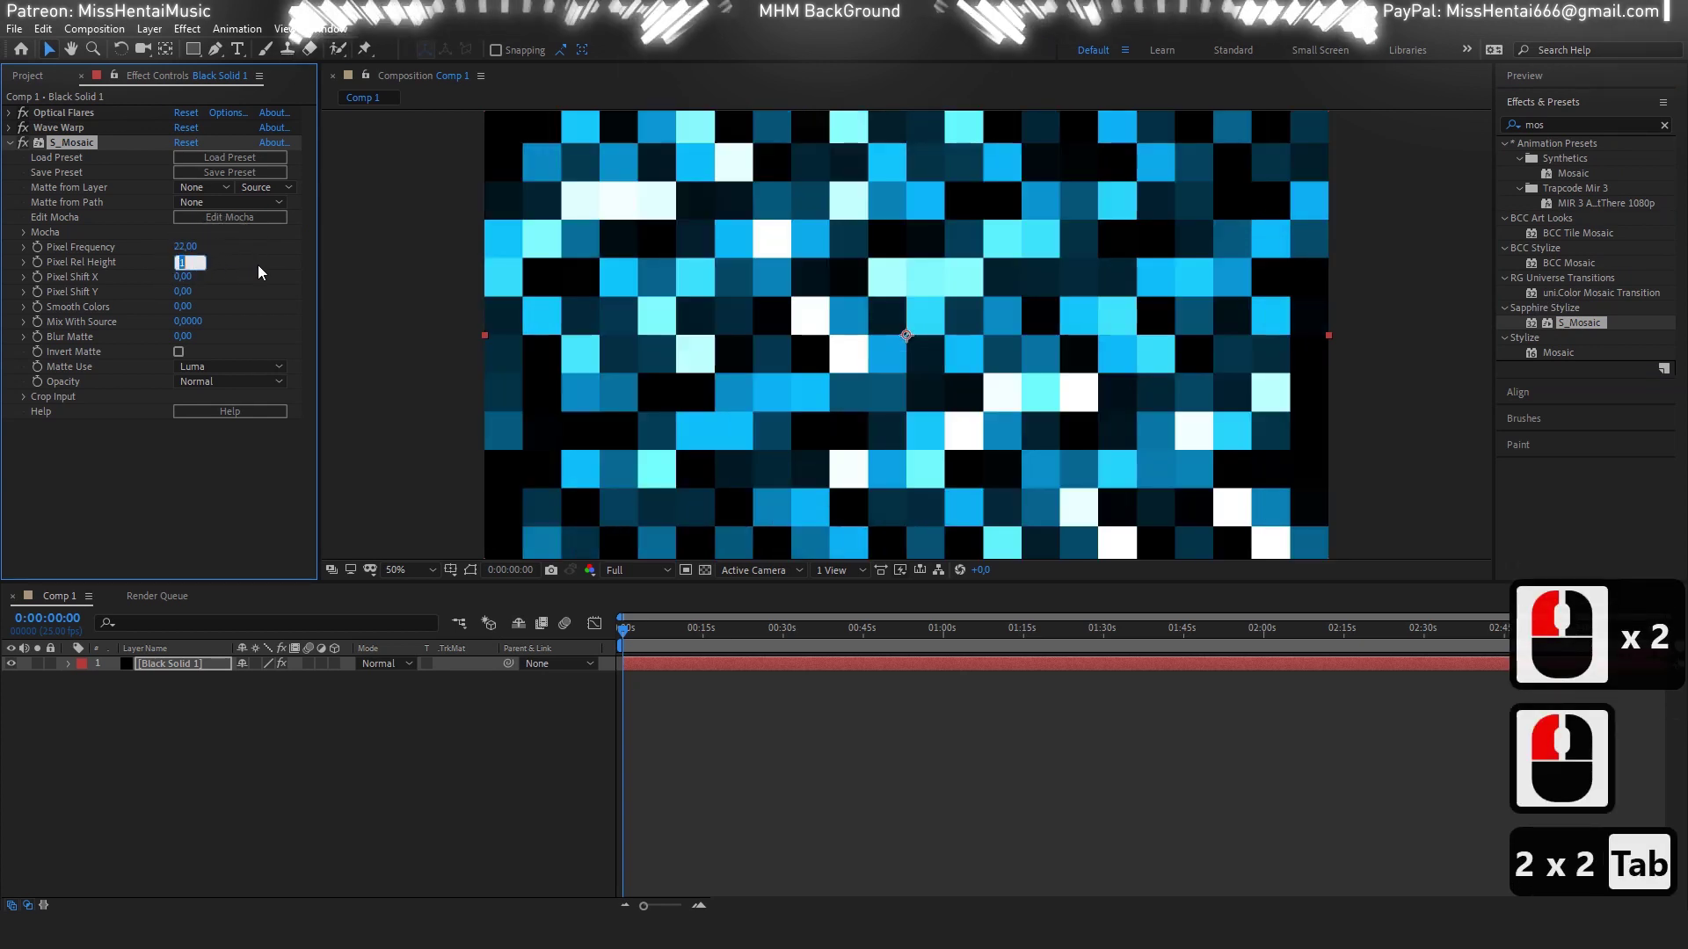
type("0.2")
key("BackSpace")
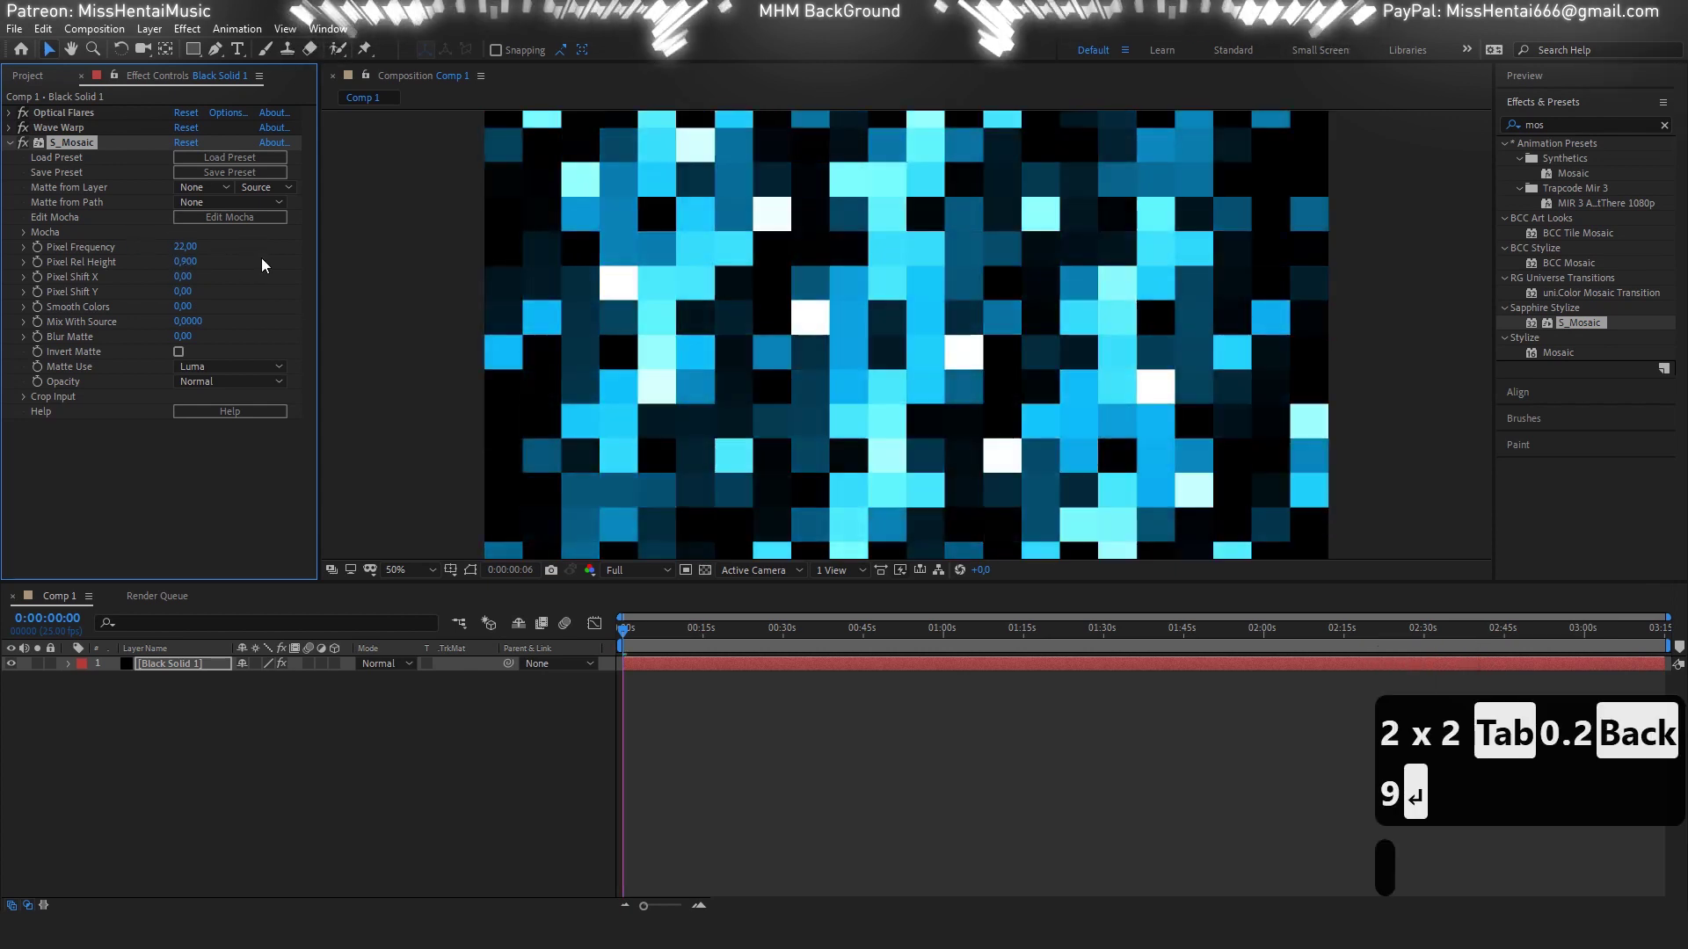
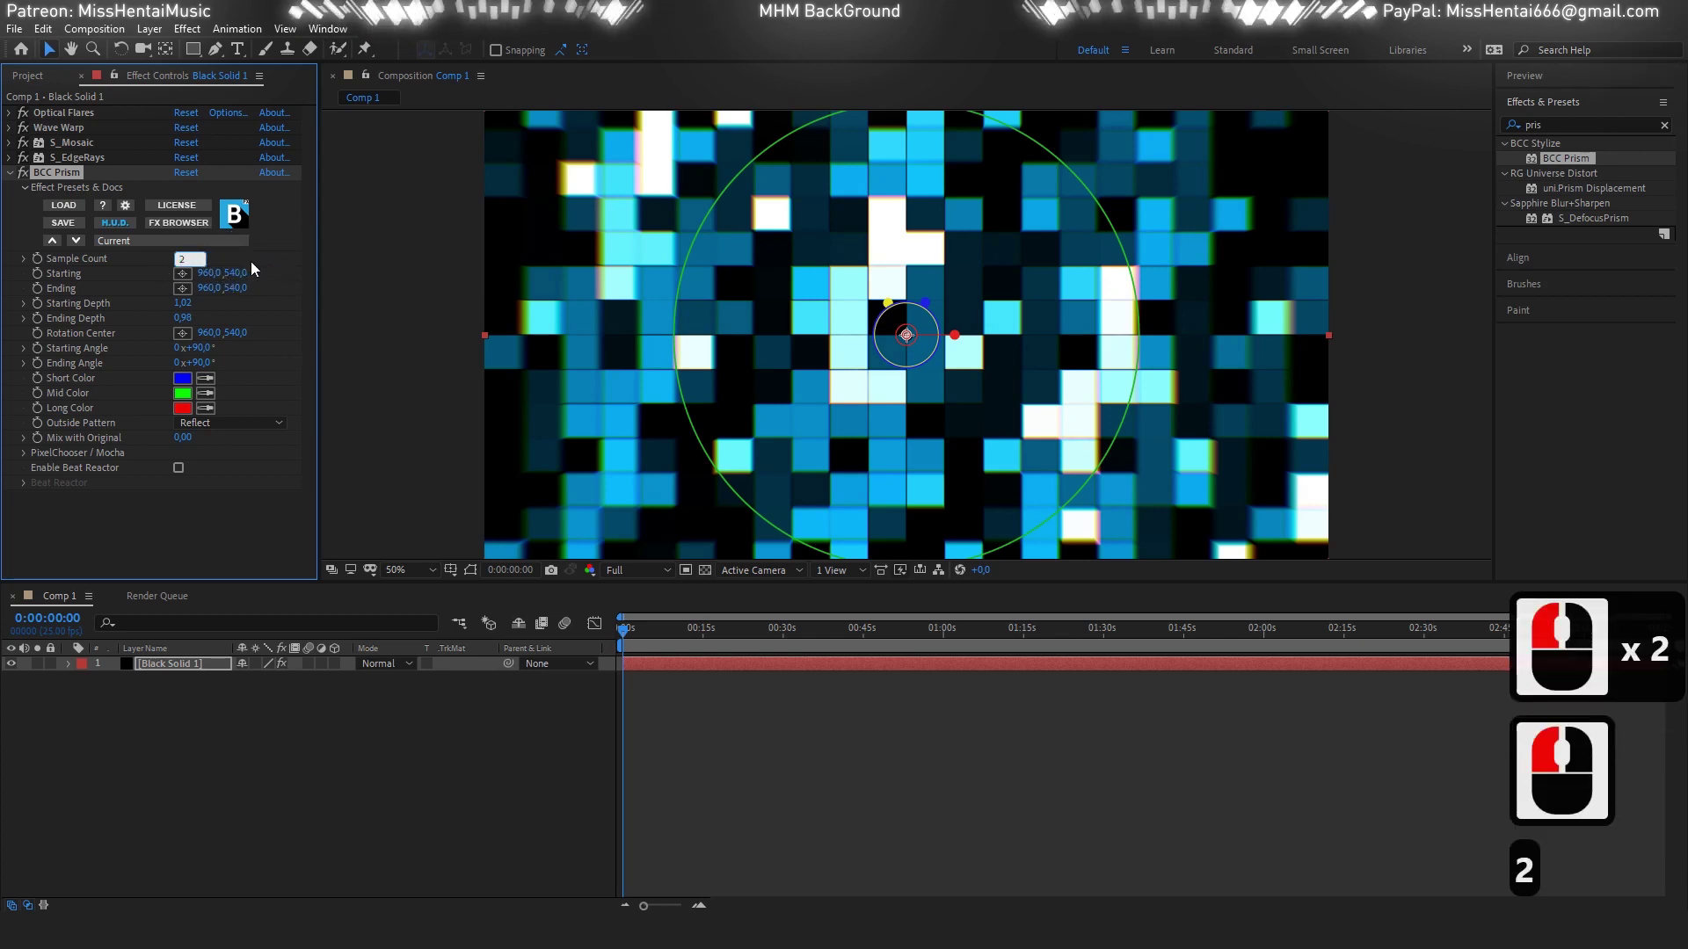
Give BCC Prism Sample Count 200, Starting Depth 0.53 and Ending Depth 1.36.
type("20")
left_click(257, 265)
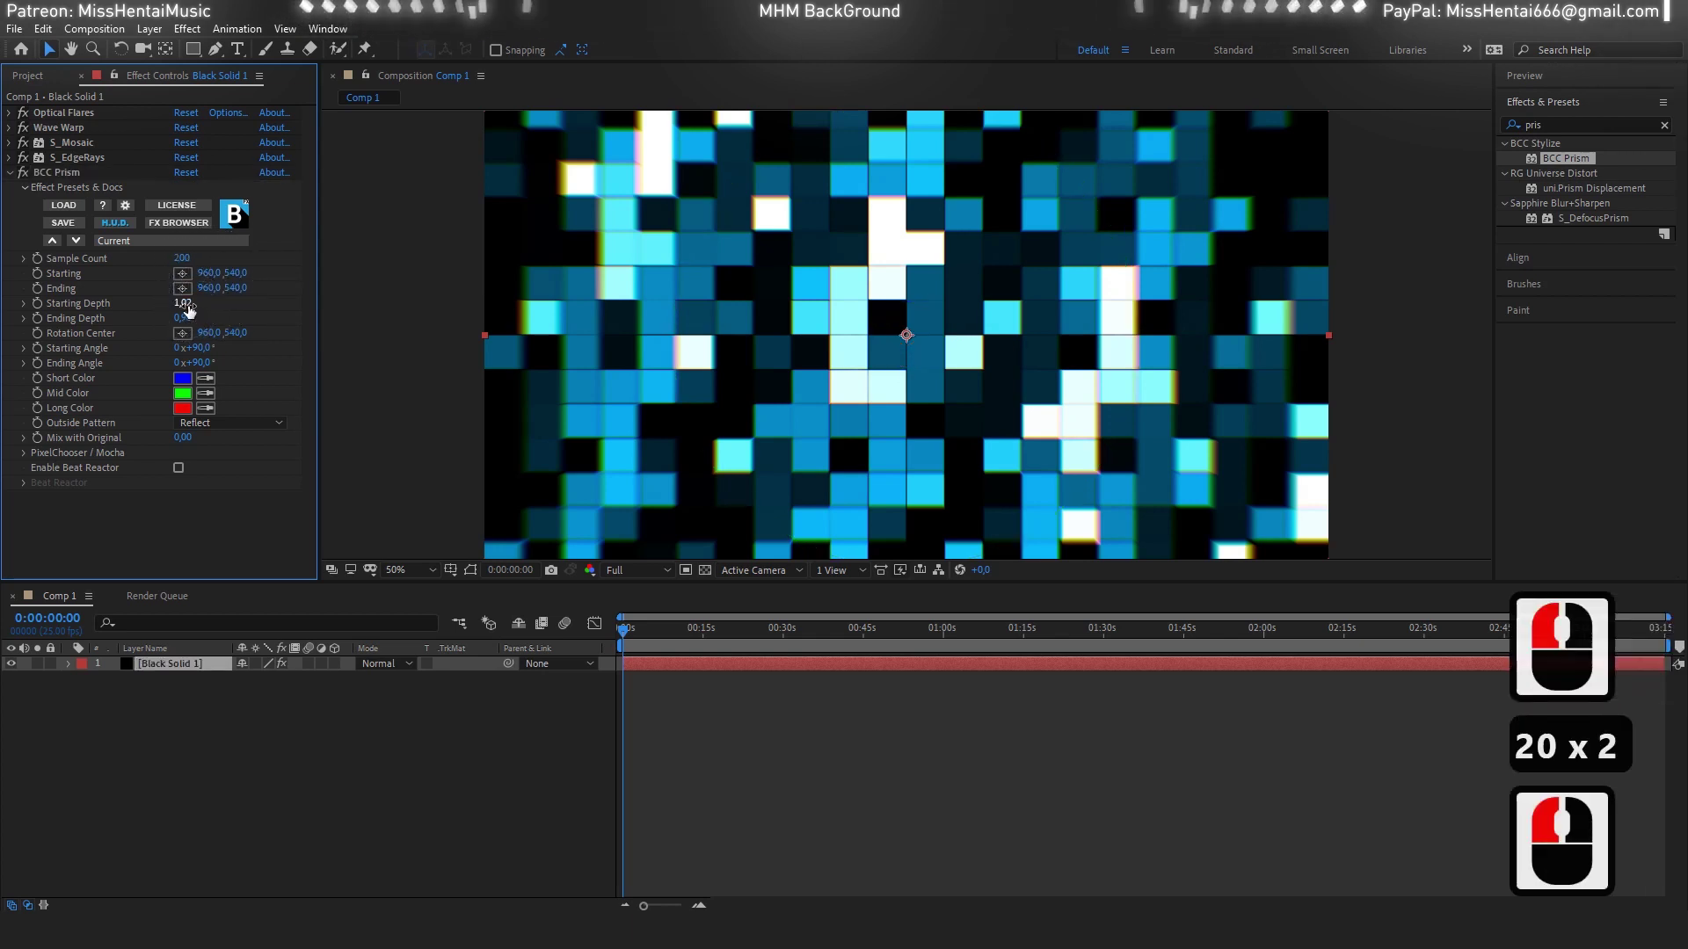
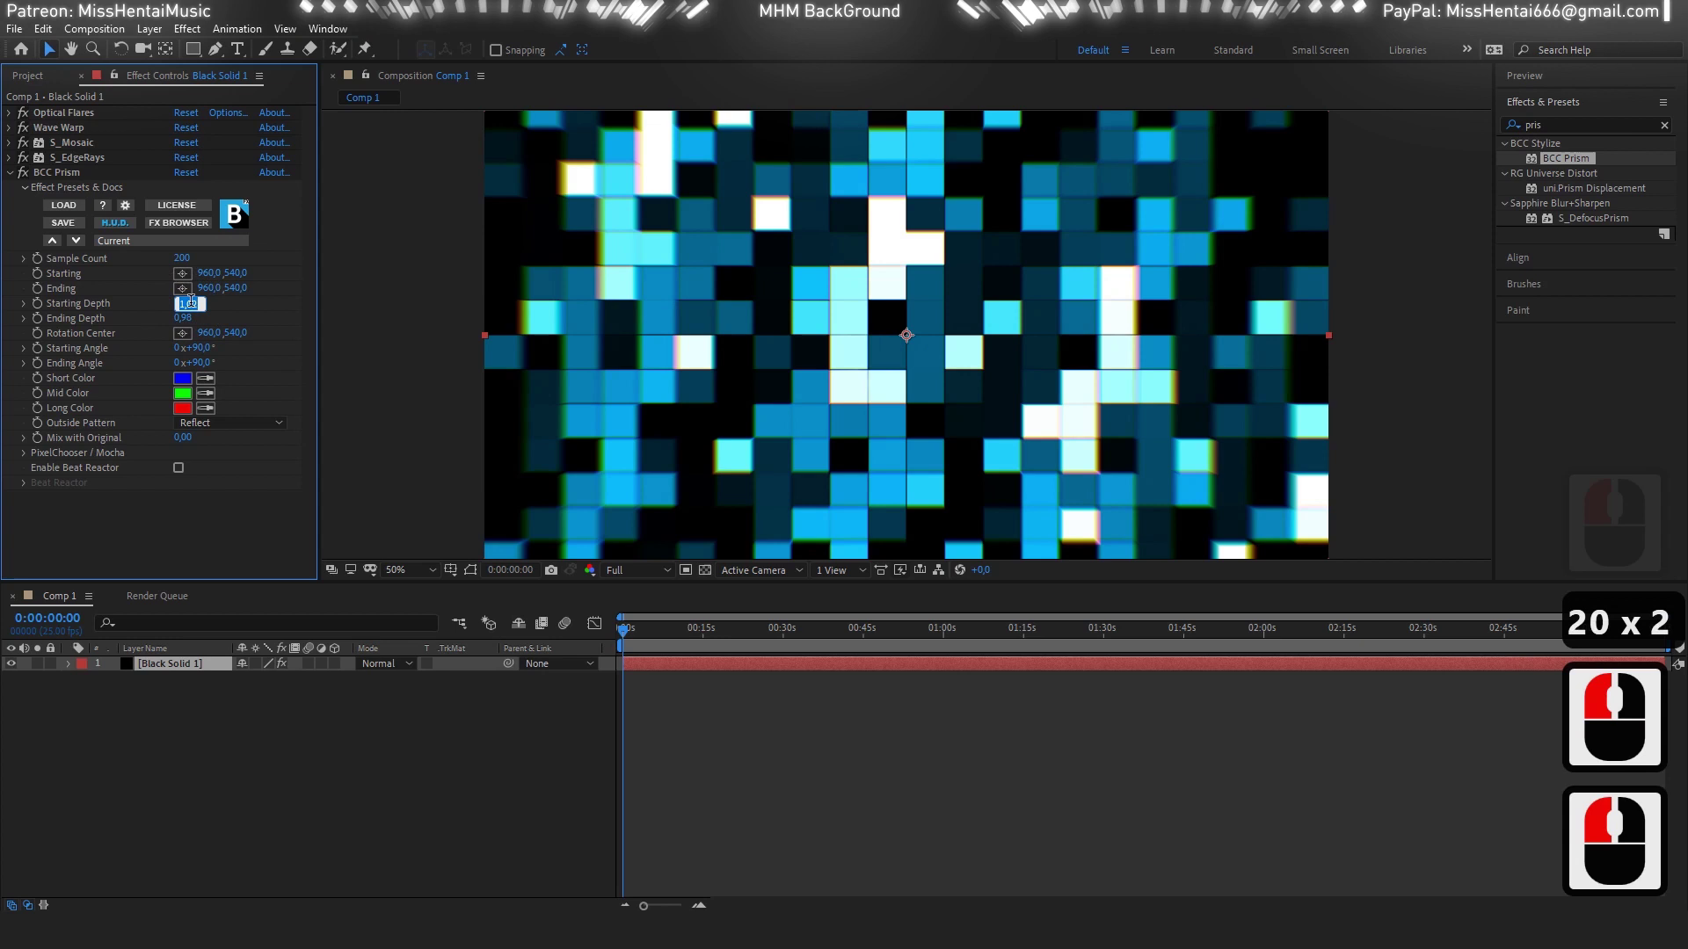
type(".53")
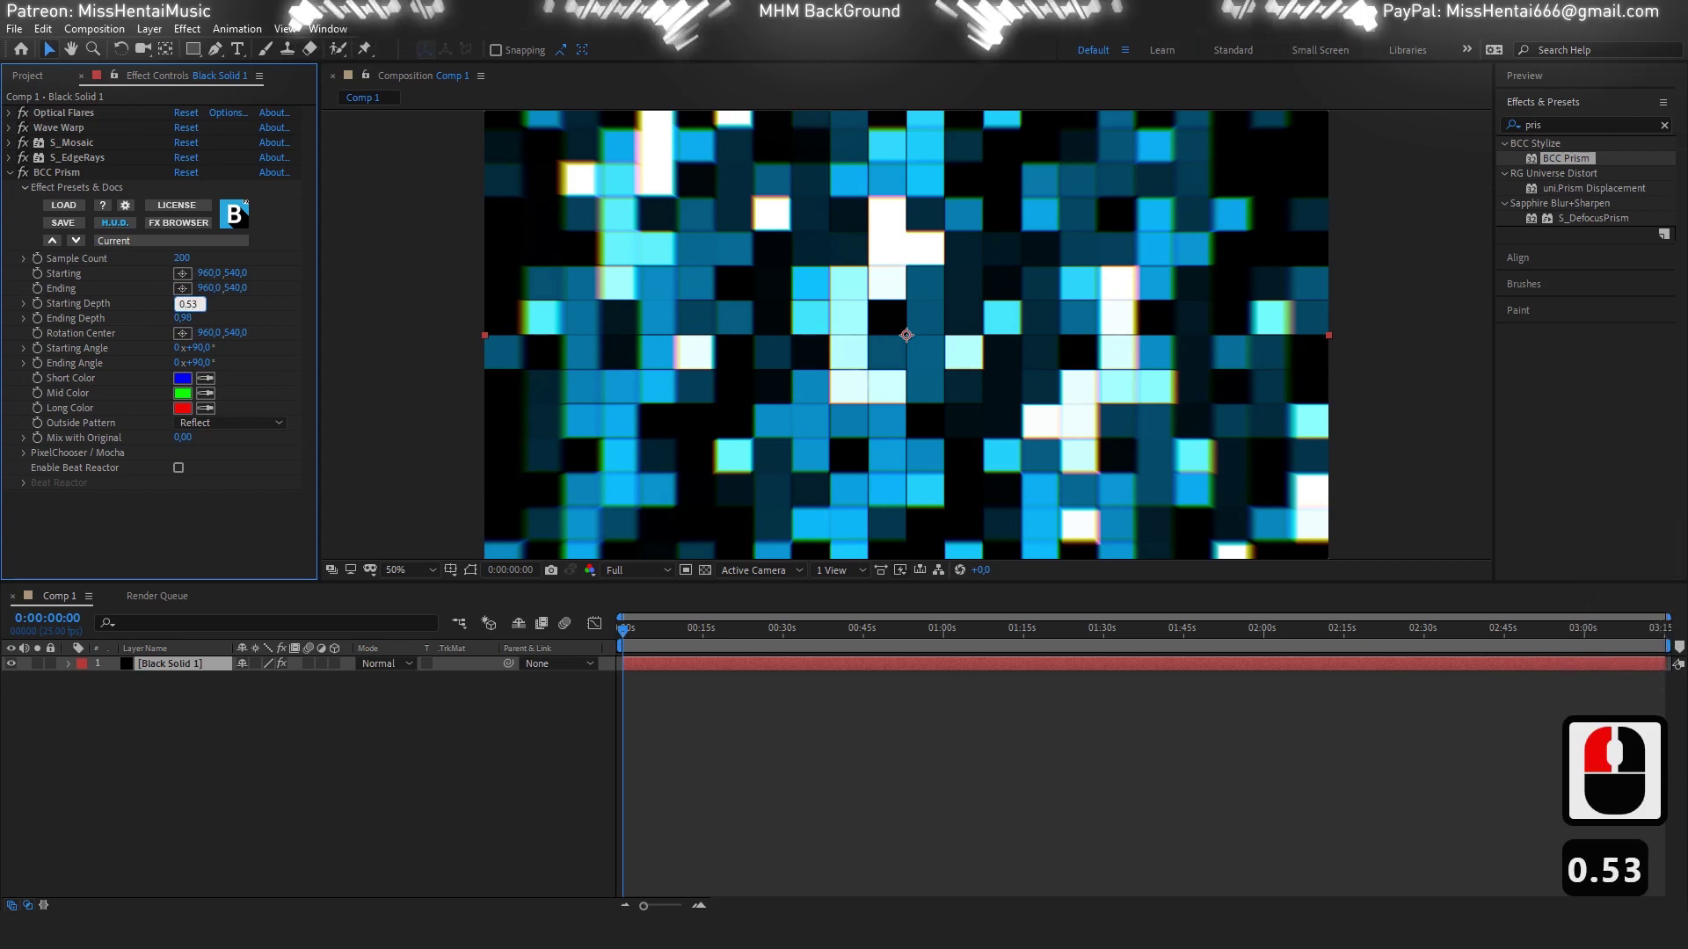
key("Tab")
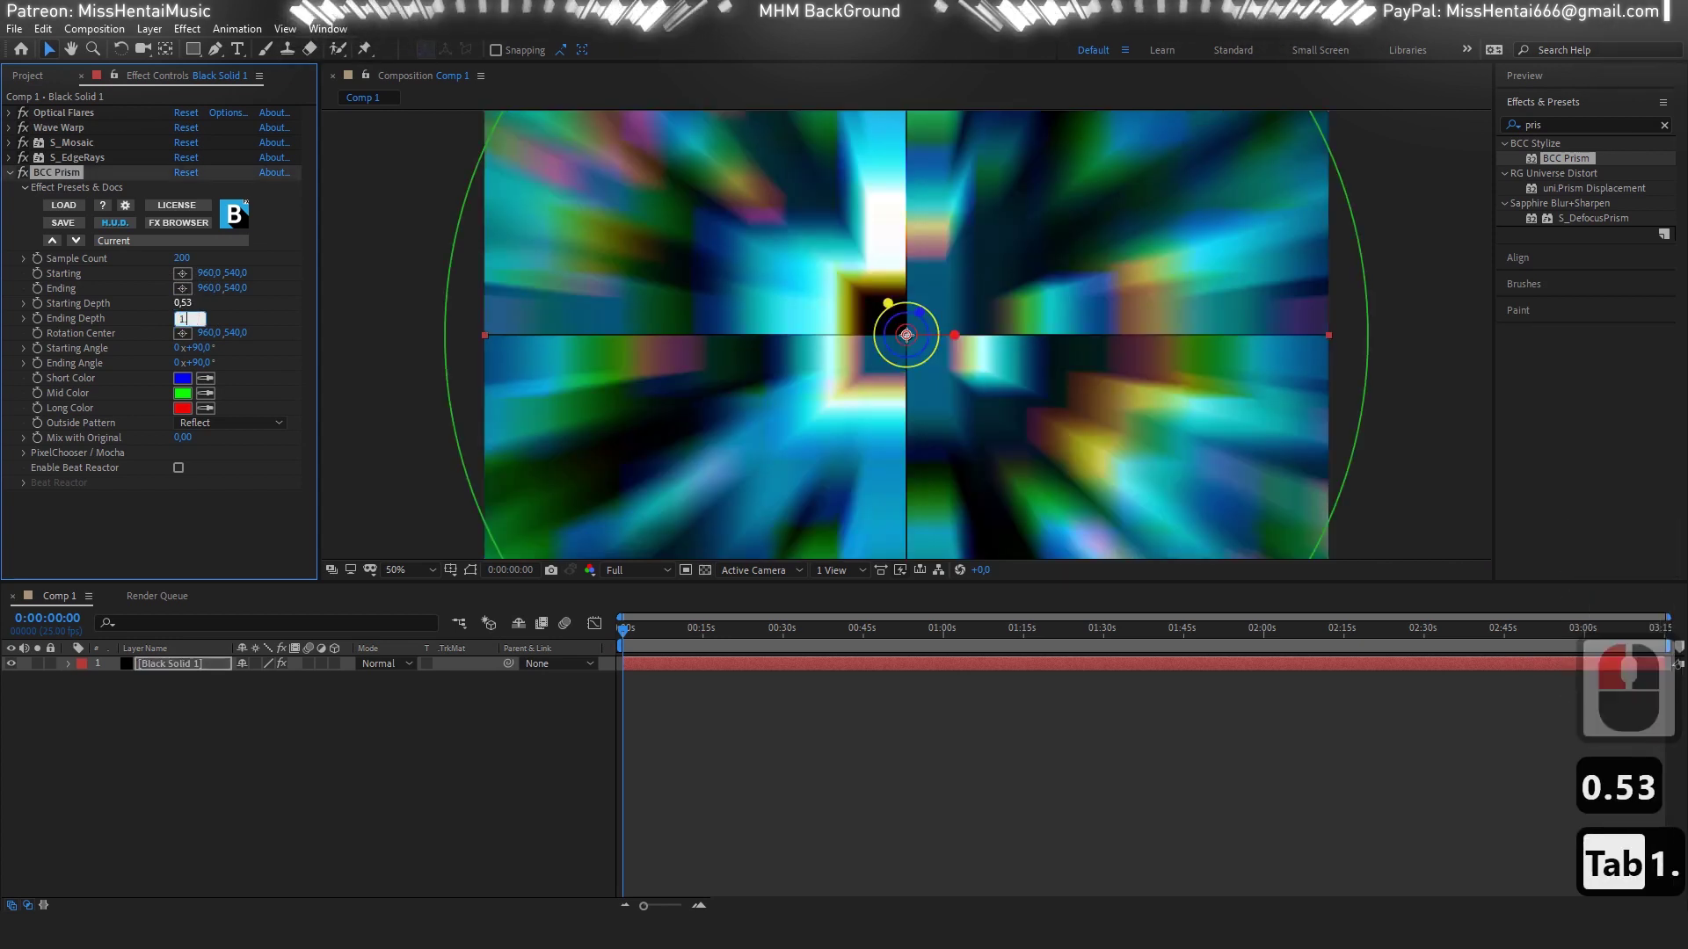
type("36")
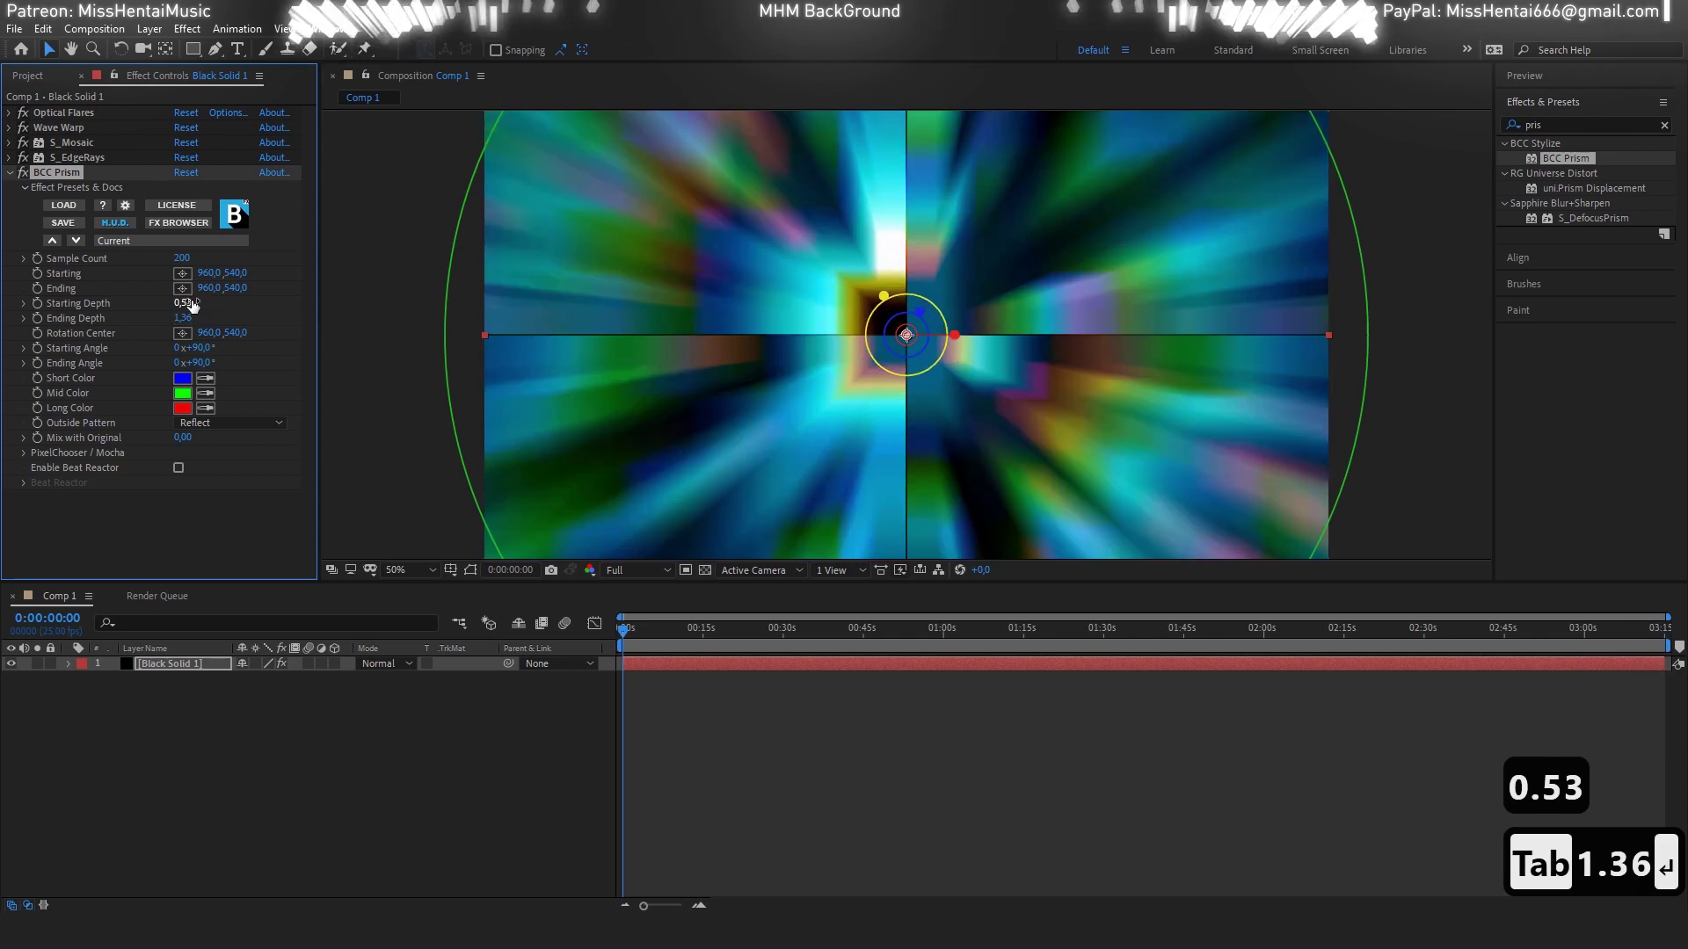
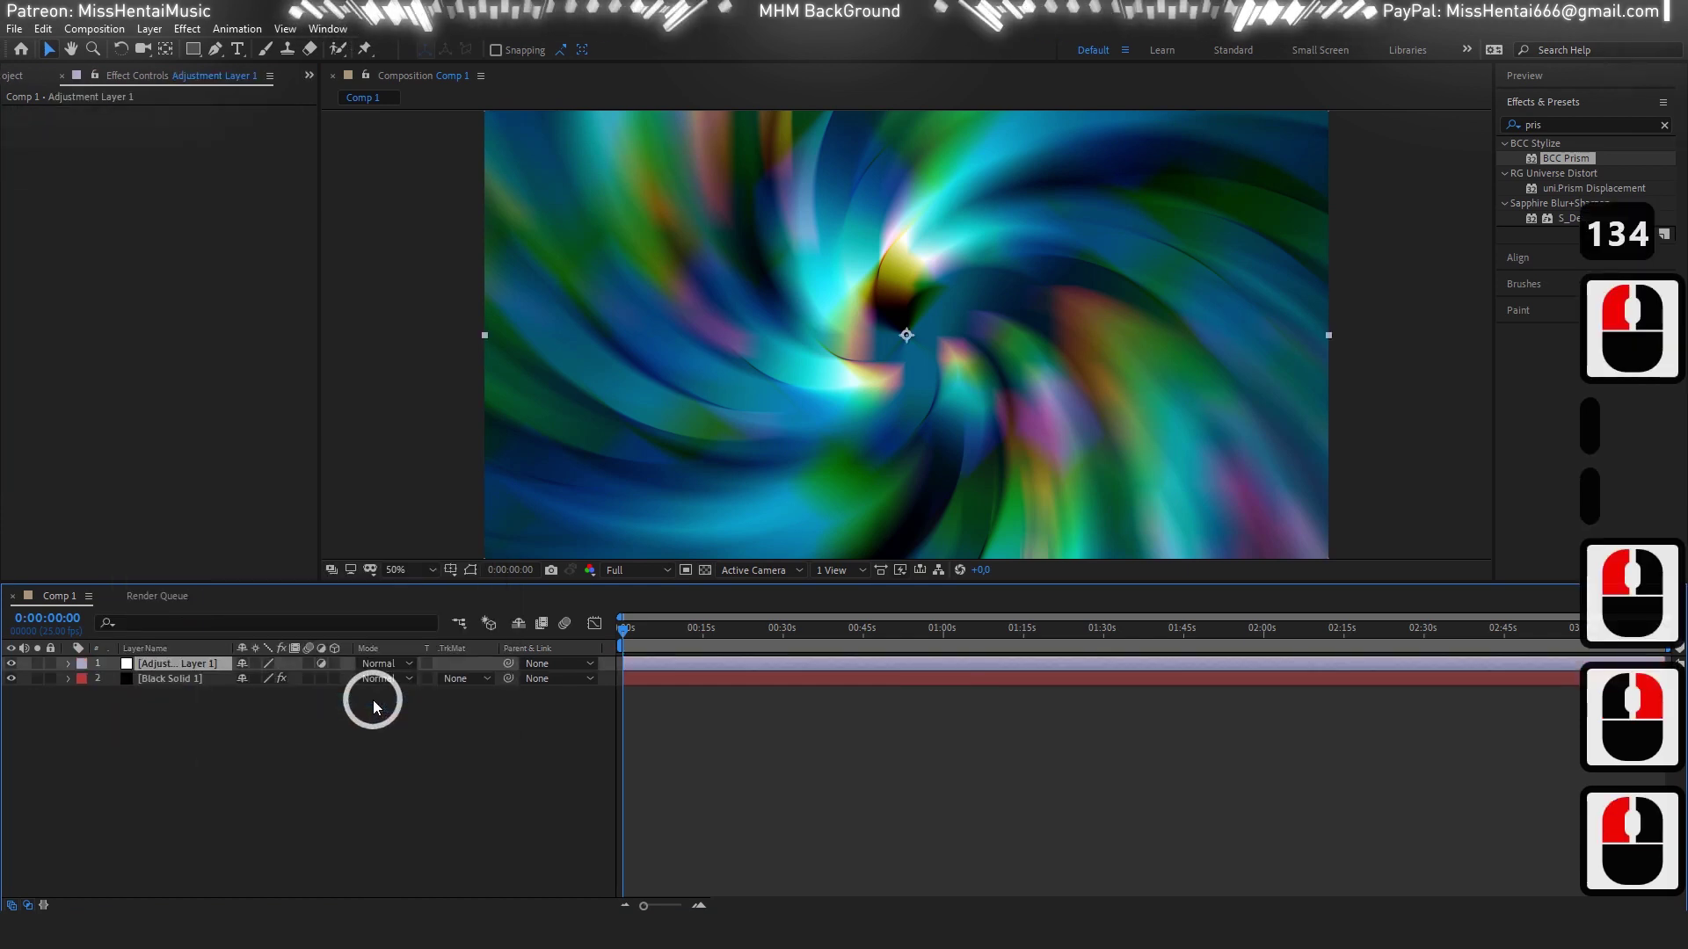
Search 'fin' and apply Universe Finisher to the adjustment layer.
left_click(1475, 129)
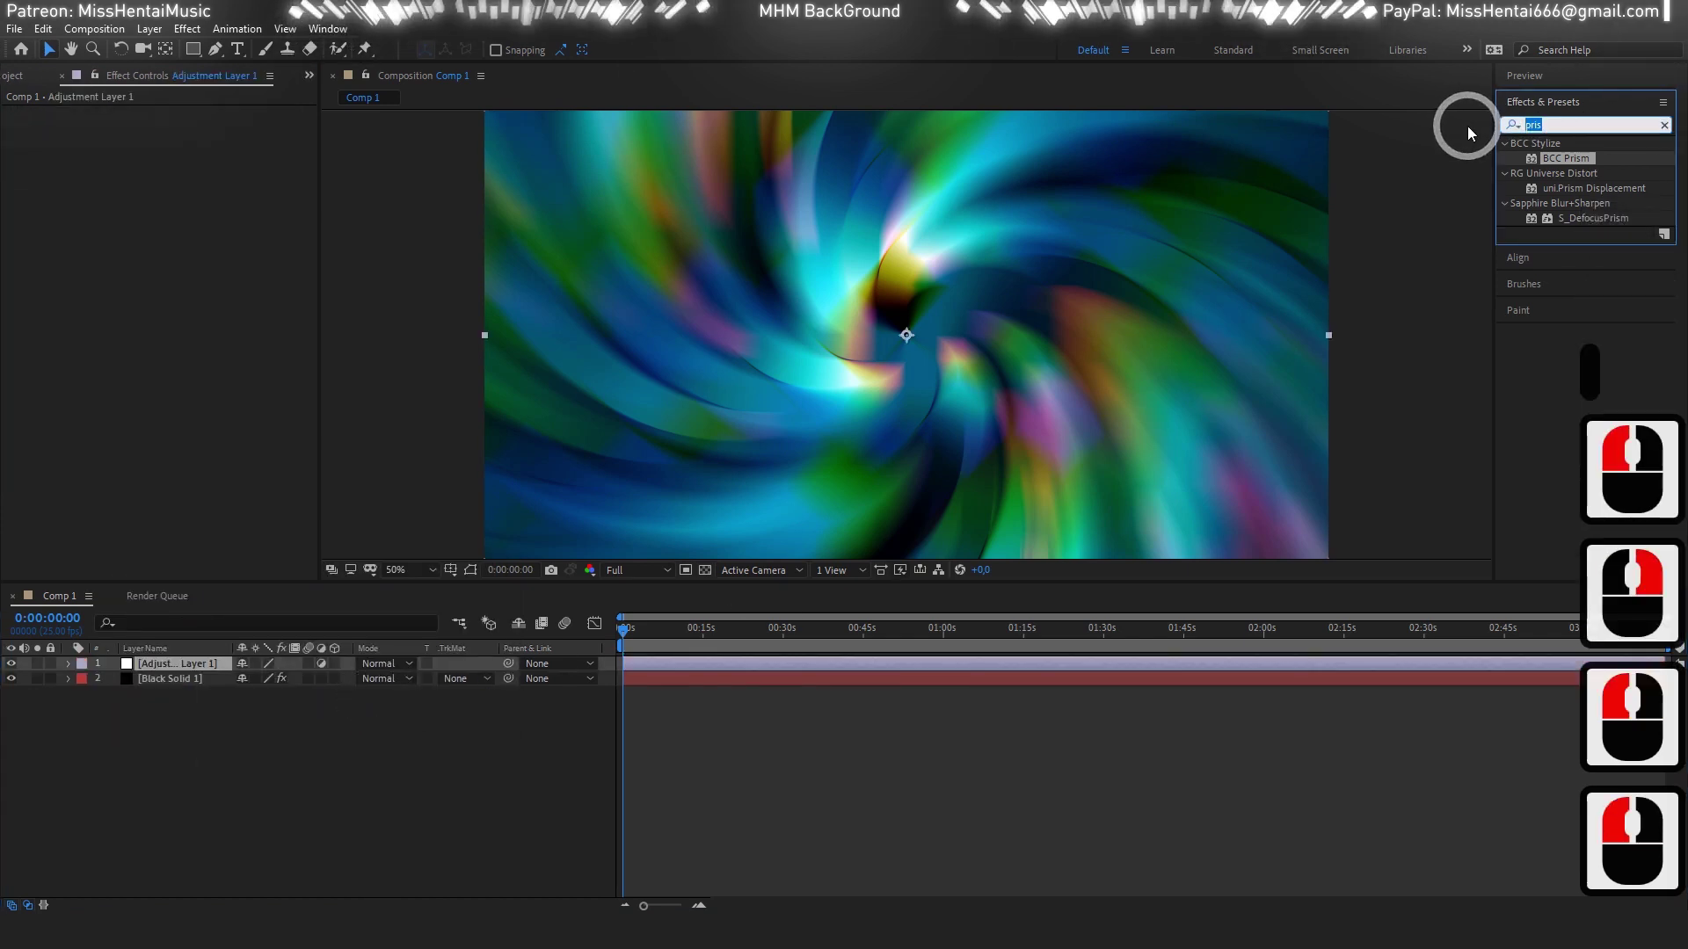
type("fin")
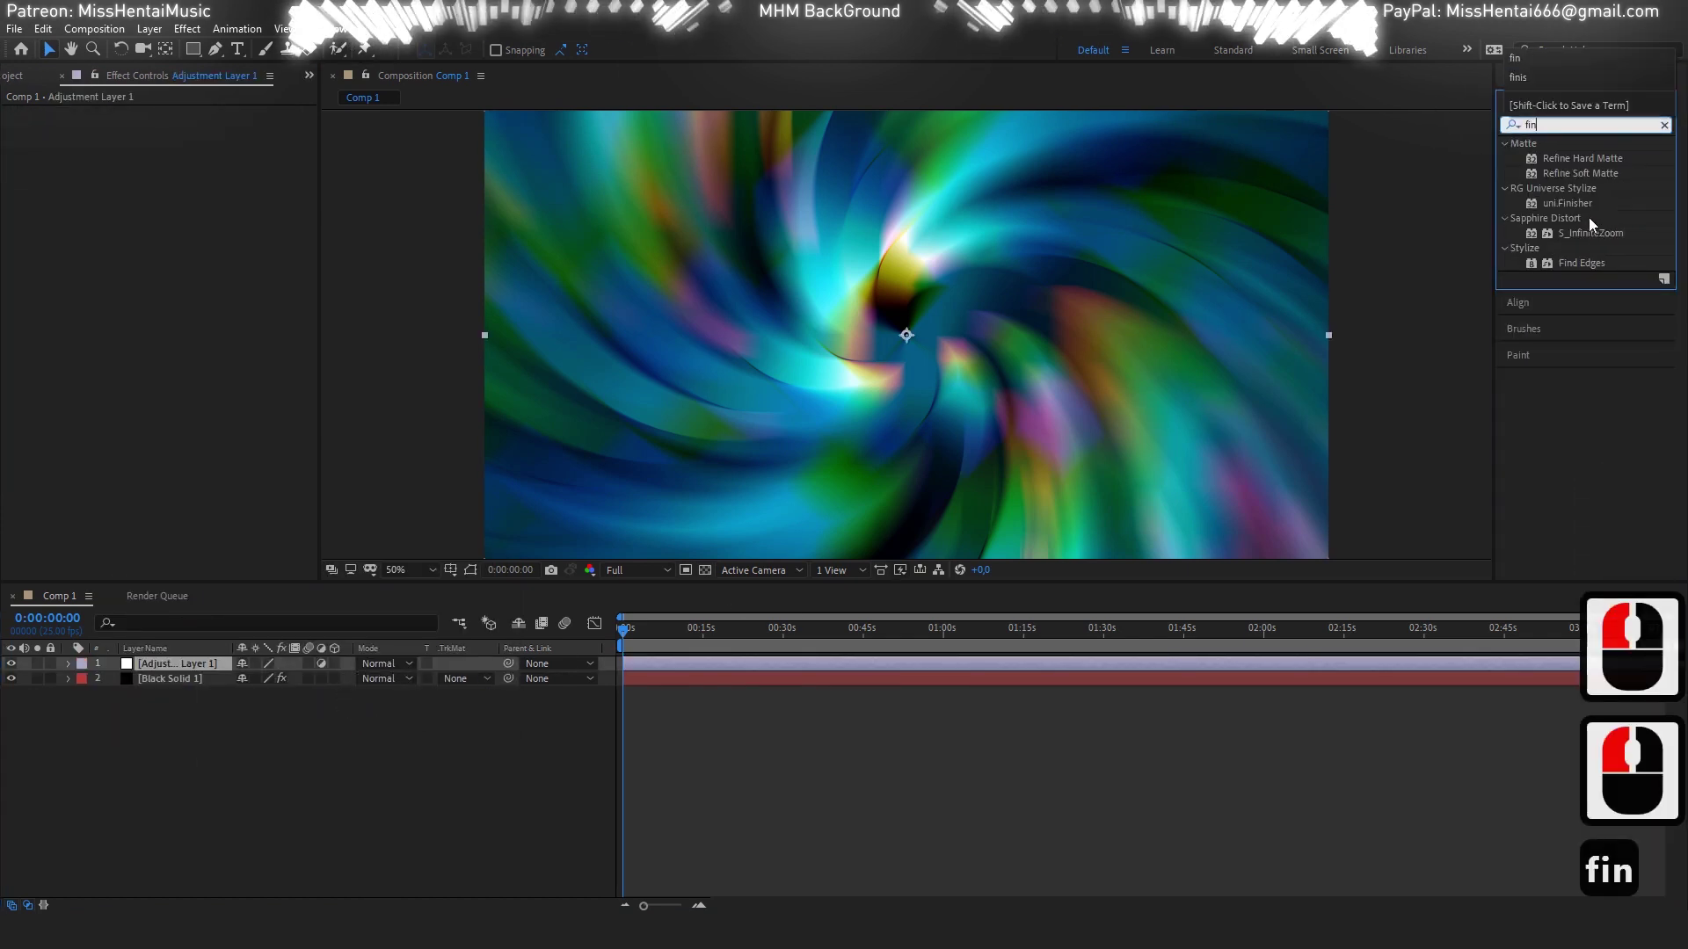
double_click(1589, 206)
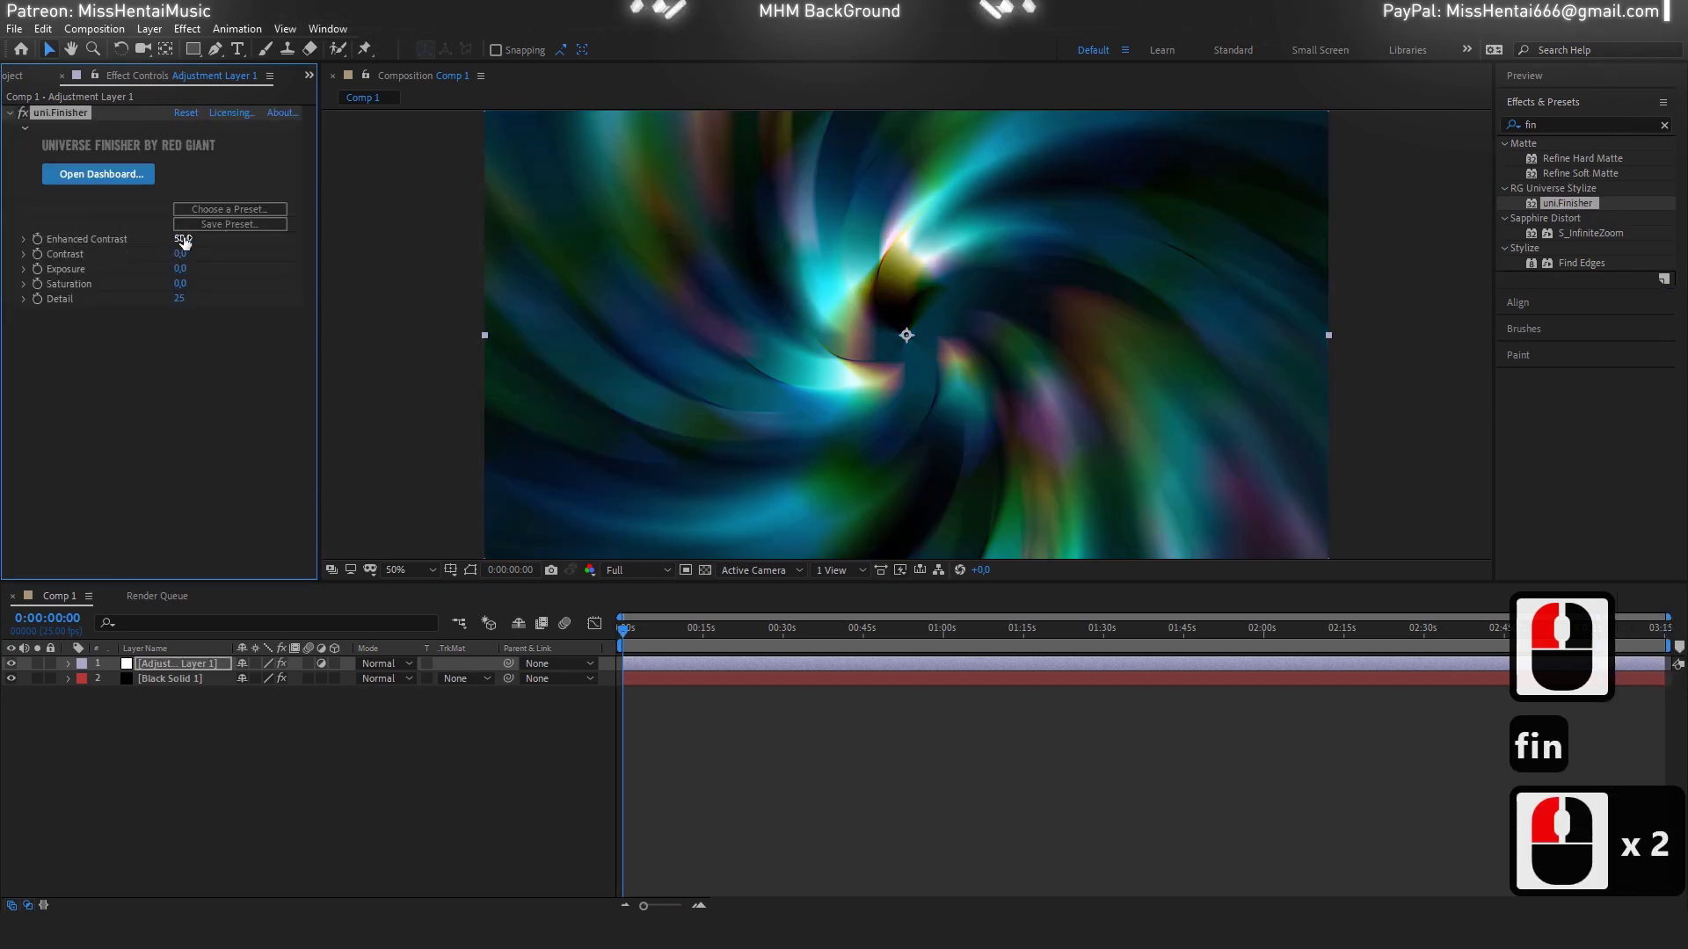
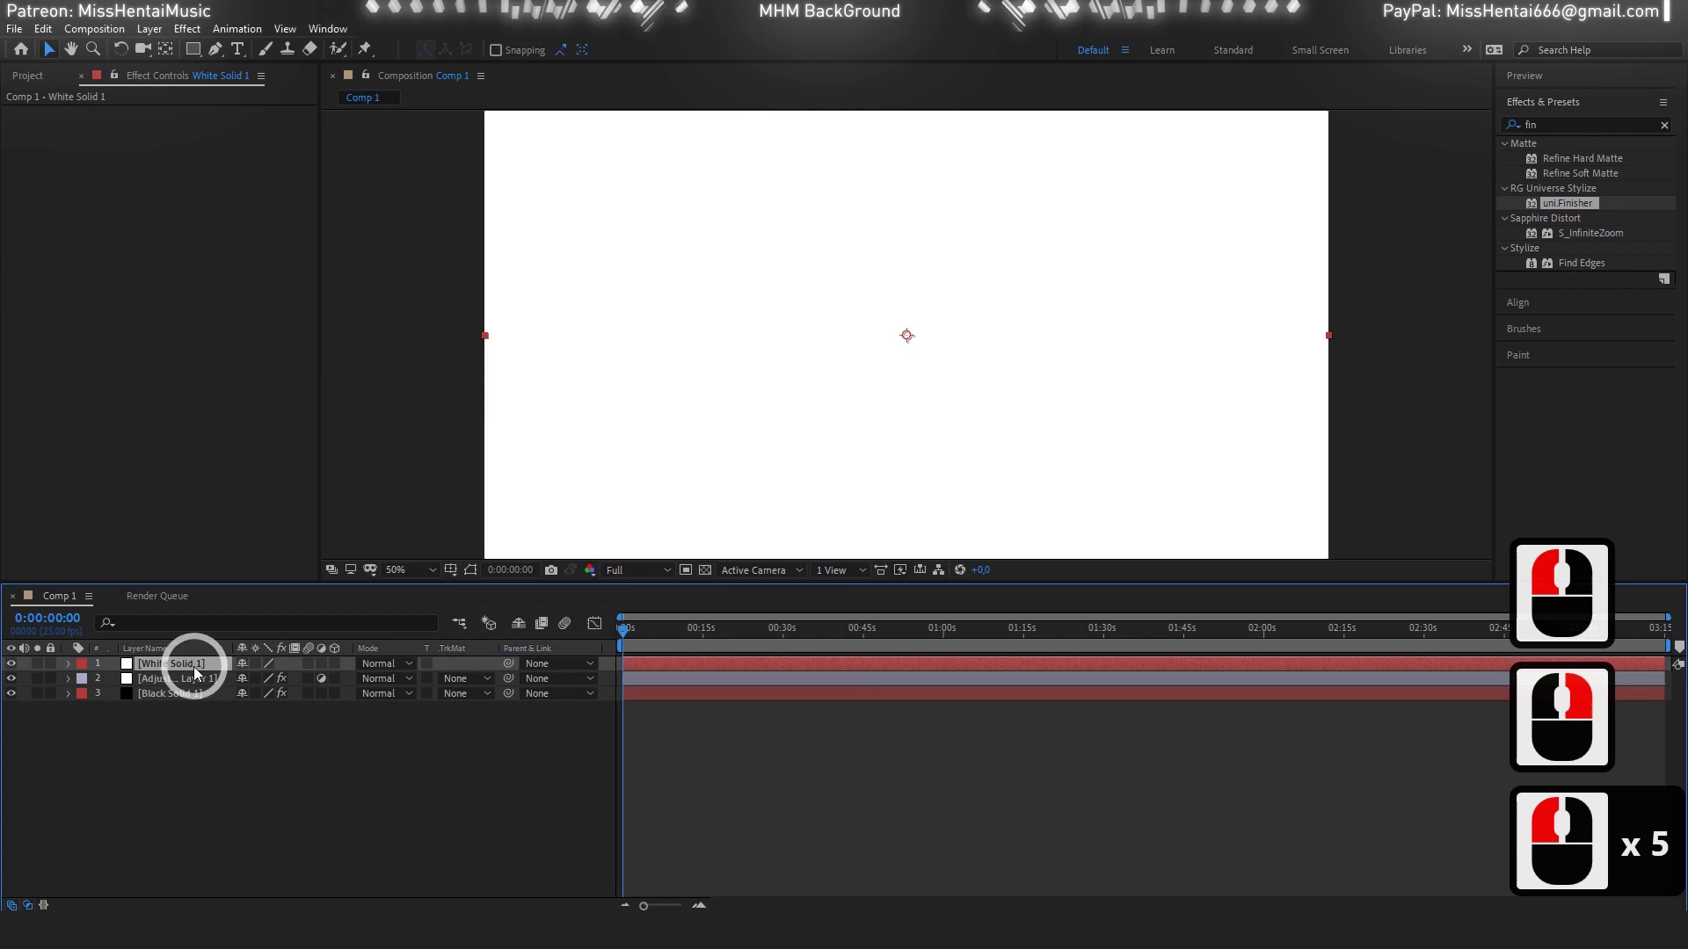
Add a white solid and send it to the bottom of the layer stack beneath the black solid.
left_click(196, 701)
left_click(258, 755)
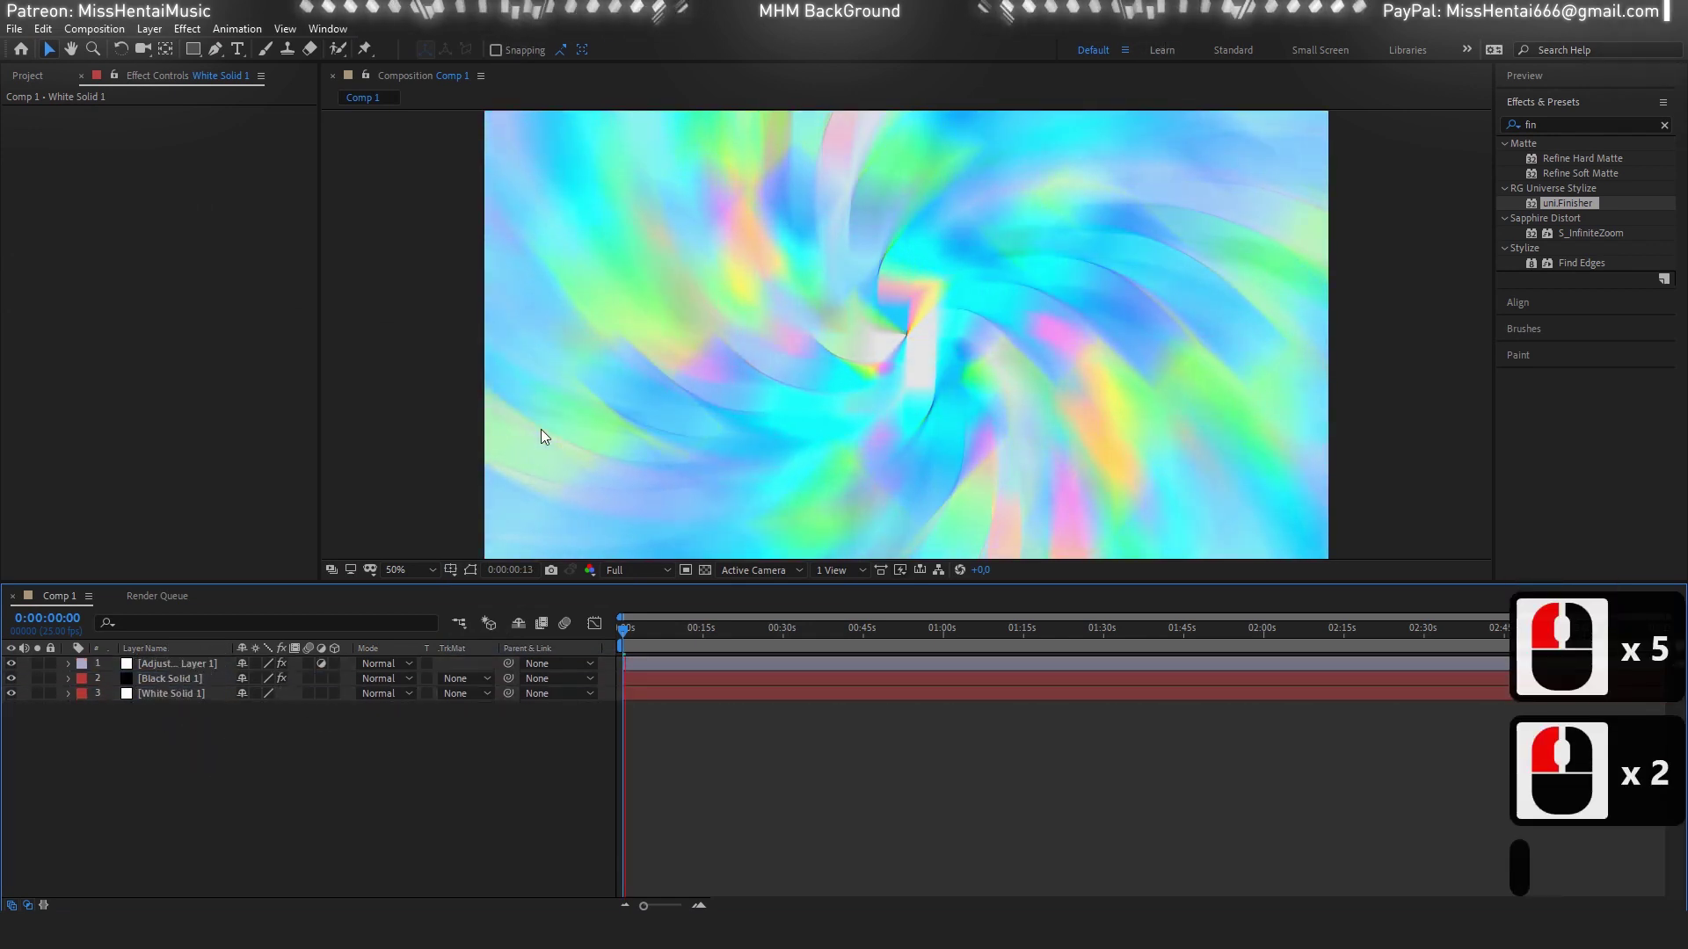
key("space")
key("space")
key("space")
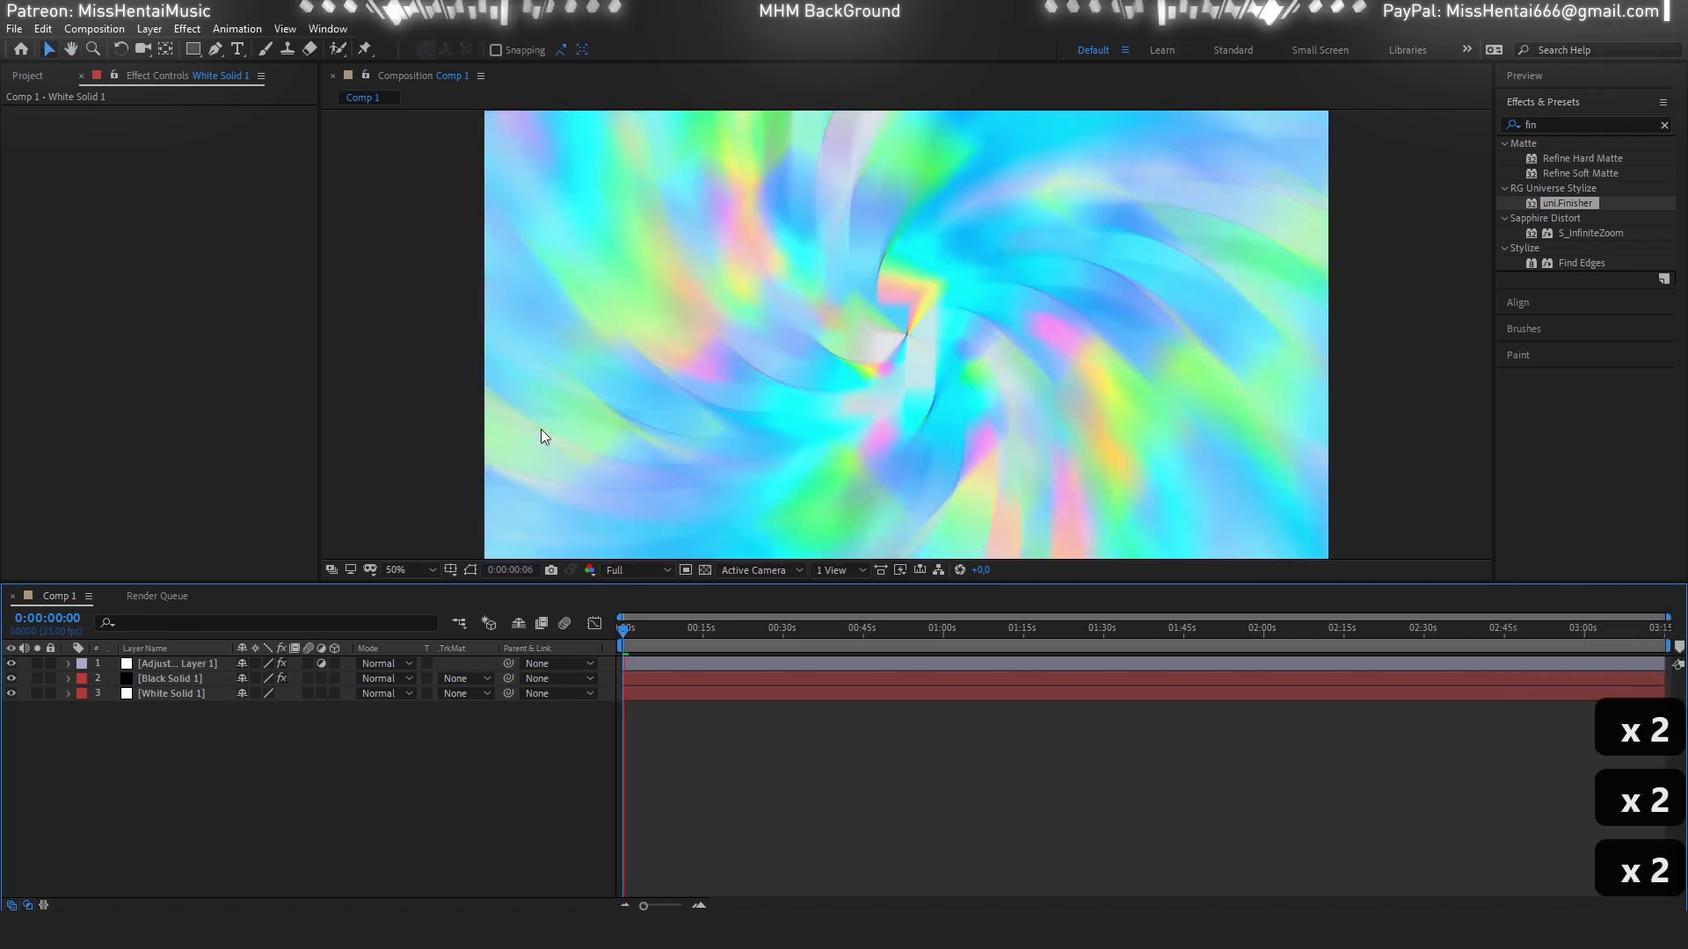